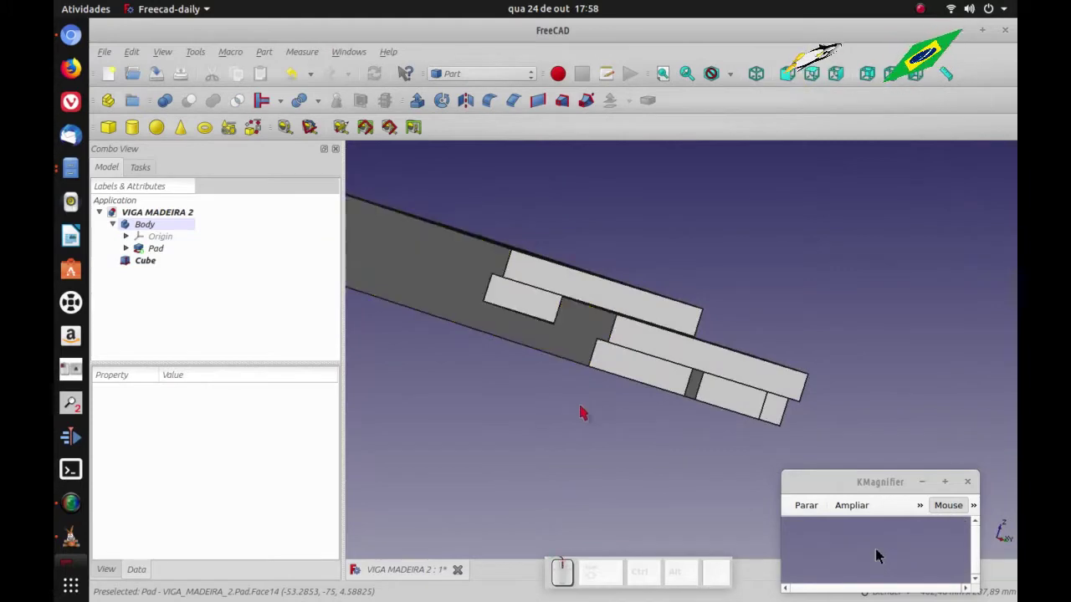
Step: Line up standard front and top views of the beam ready to move the Cube
{"action": "key", "text": "0"}
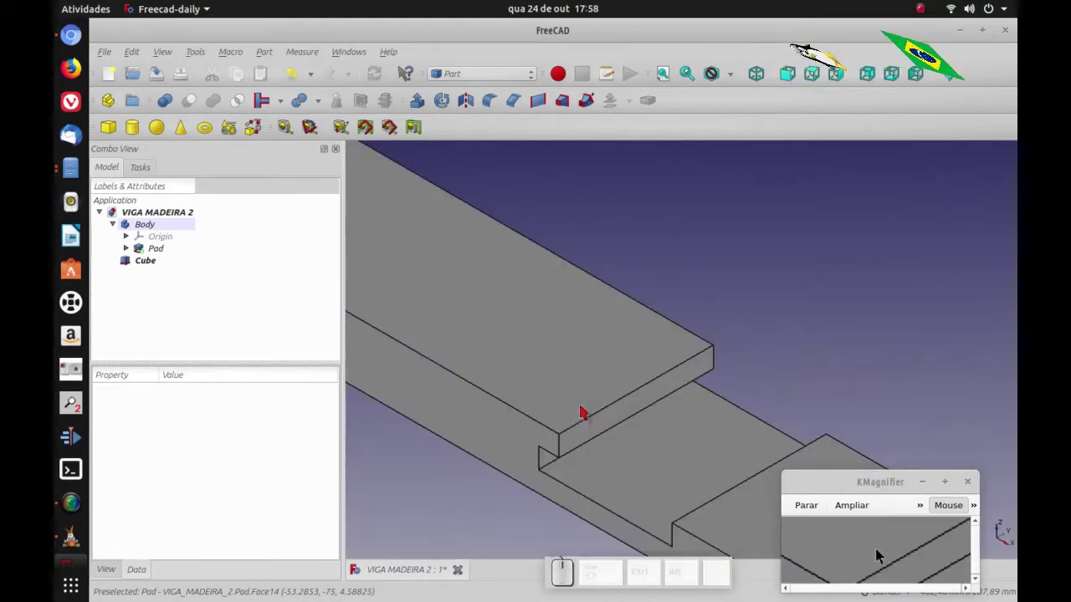
{"action": "key", "text": "1"}
{"action": "key", "text": "2"}
{"action": "key", "text": "3"}
{"action": "scroll", "scroll_direction": "up", "scroll_amount": 3}
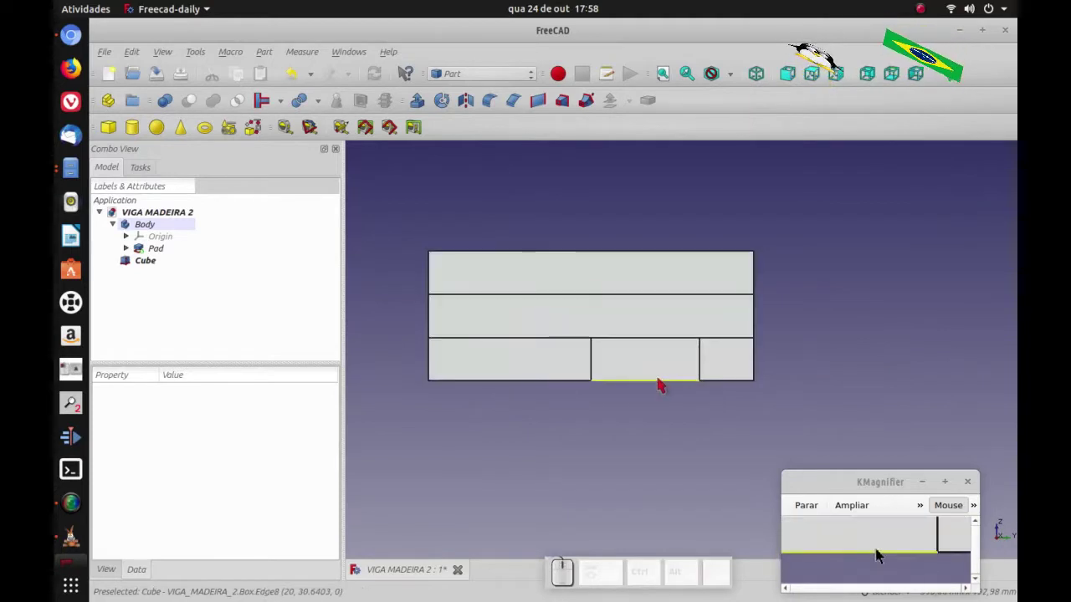
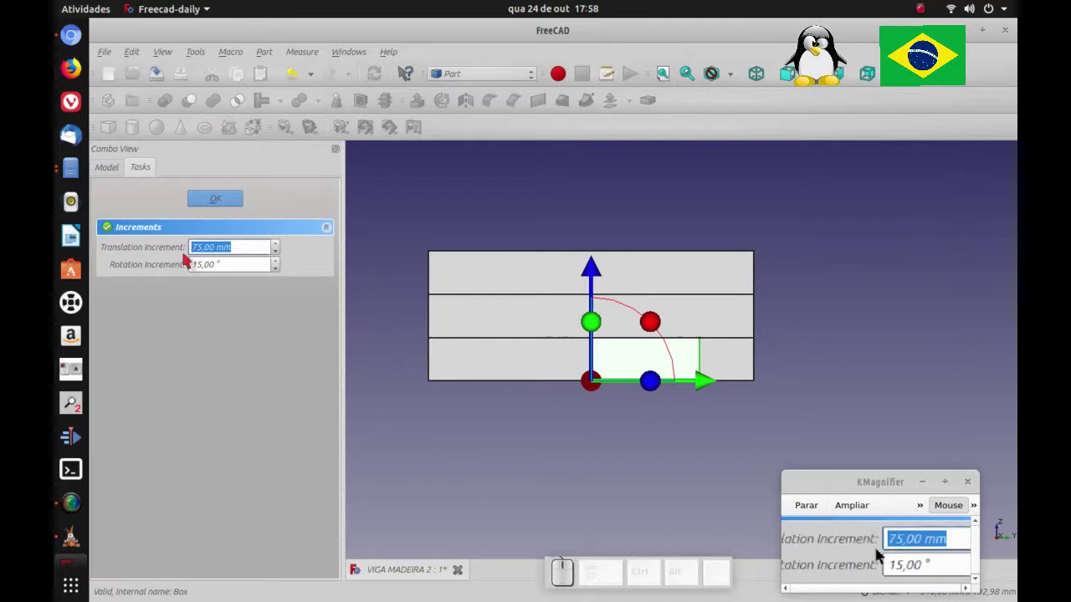
Step: Move the Cube -25 mm with a 25 mm transform increment, beneath the beam's overhanging end
{"action": "key", "text": "2"}
{"action": "key", "text": "5"}
{"action": "left_click", "coordinate": [879, 555]}
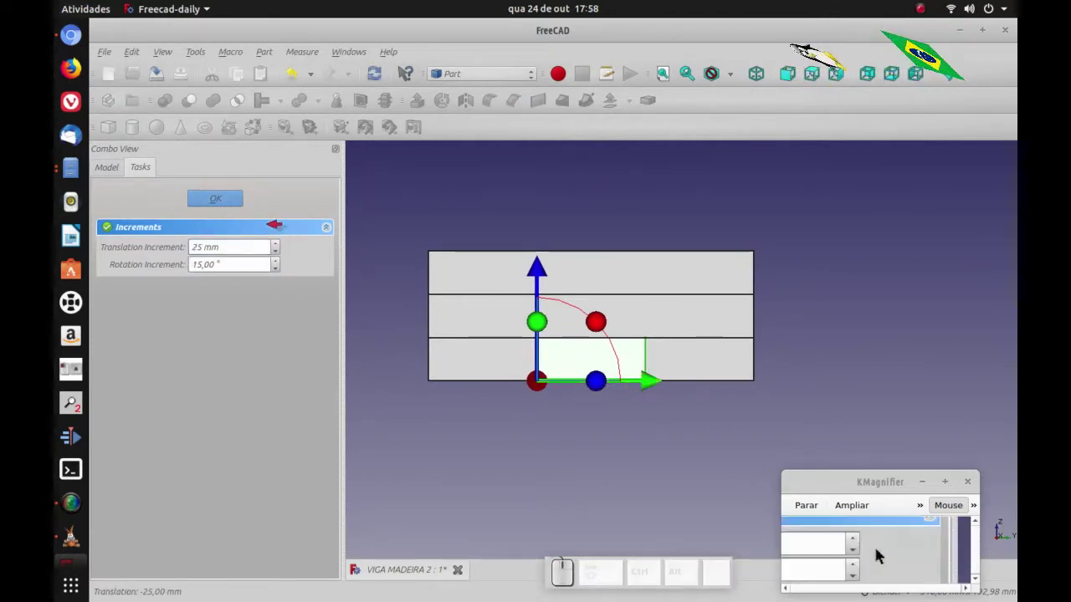
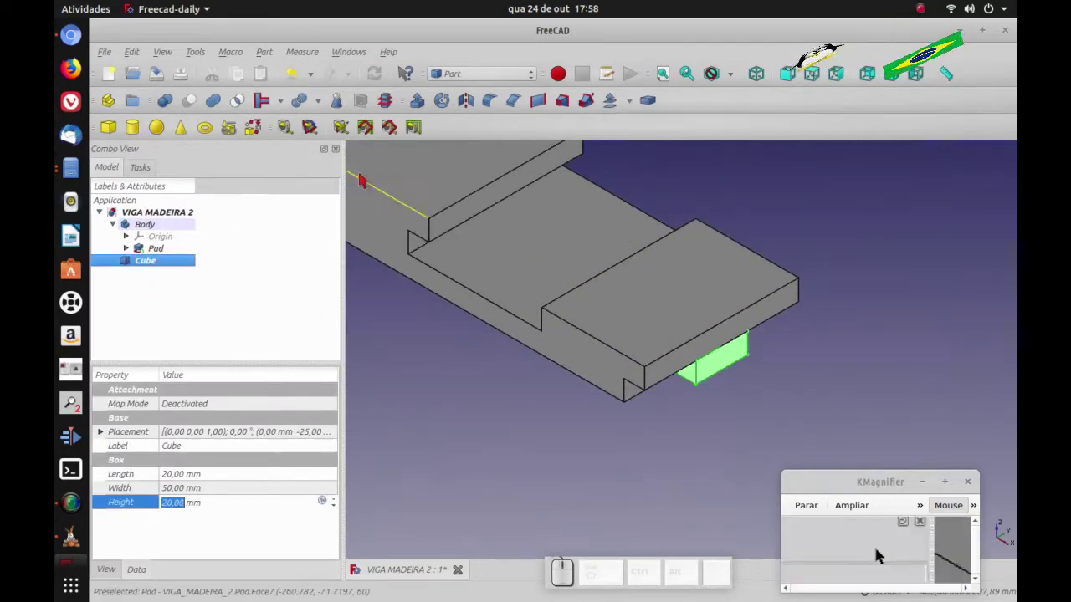
Step: Switch to Part Design and create a clone of the Cube
{"action": "left_click", "coordinate": [878, 555]}
{"action": "left_click", "coordinate": [878, 555]}
{"action": "left_click", "coordinate": [879, 555]}
{"action": "left_click", "coordinate": [868, 554]}
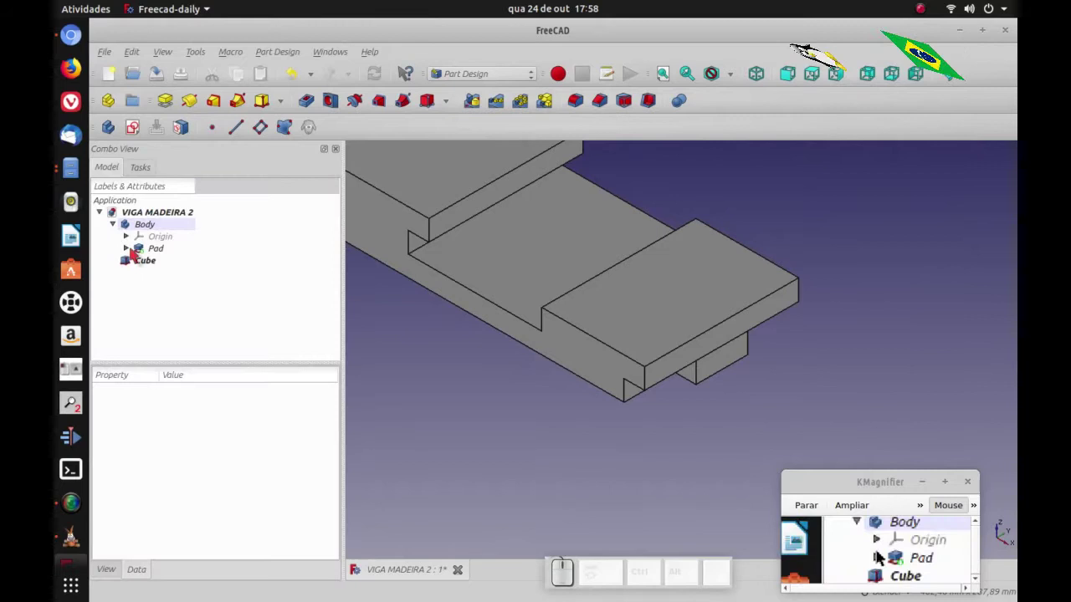
{"action": "left_click", "coordinate": [879, 555]}
{"action": "left_click", "coordinate": [878, 555]}
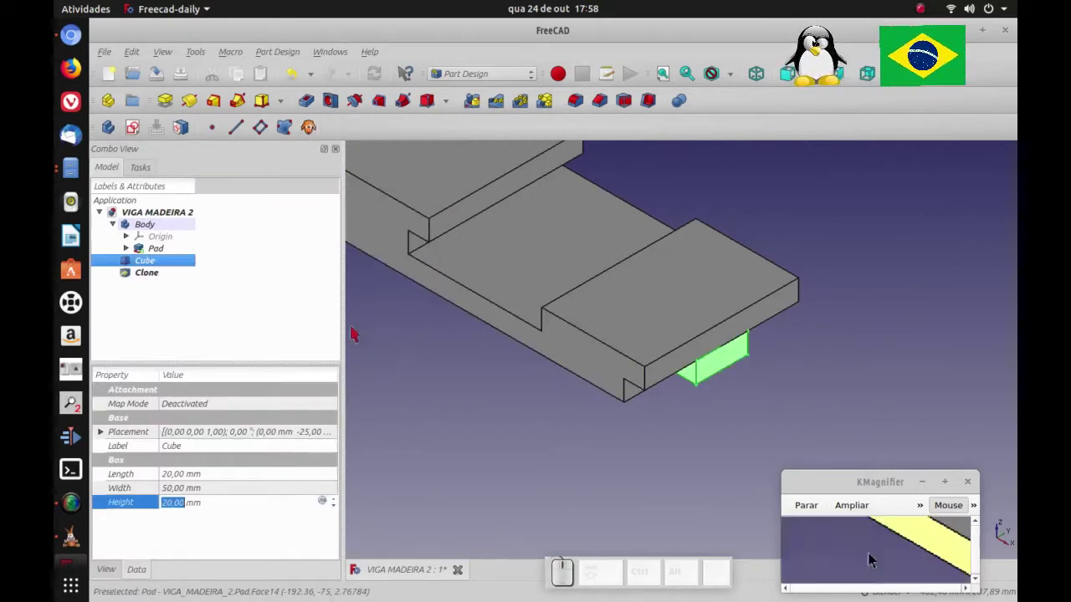
Step: Slide the clone -200 mm along the beam into the middle notch using a 20 mm step
{"action": "left_click", "coordinate": [879, 555]}
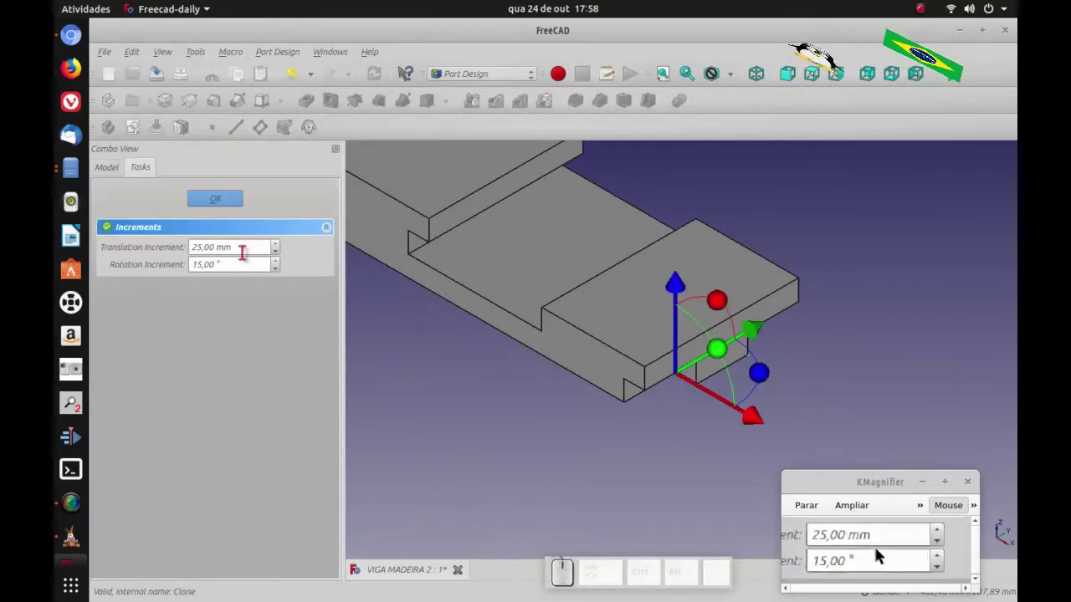
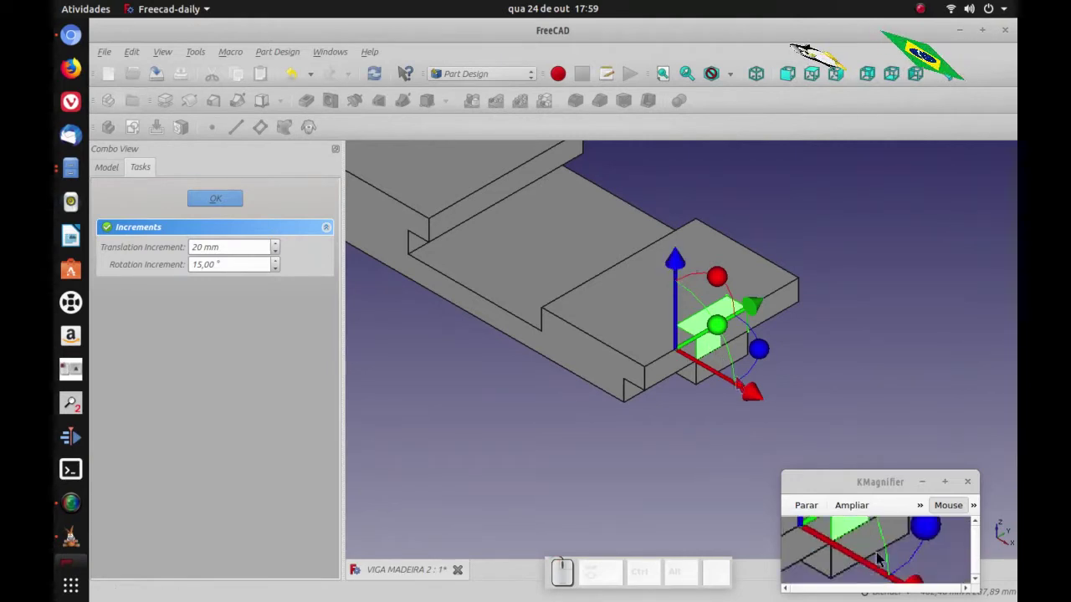
{"action": "left_click_drag", "start_coordinate": [879, 555], "coordinate": [879, 555]}
{"action": "key", "text": "1"}
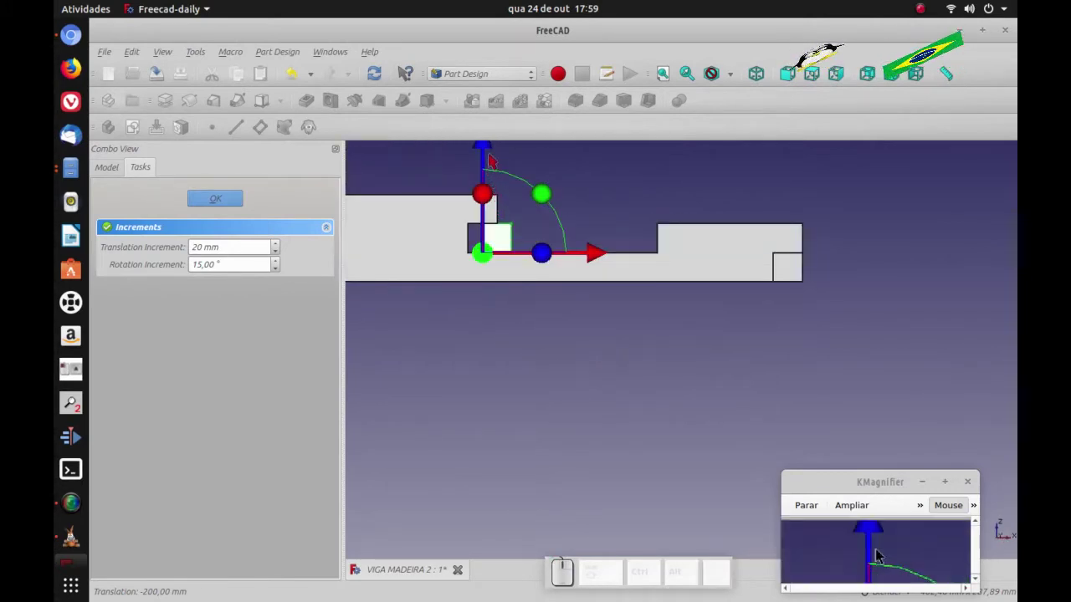
{"action": "scroll", "scroll_direction": "down", "scroll_amount": 3}
{"action": "left_click", "coordinate": [879, 554]}
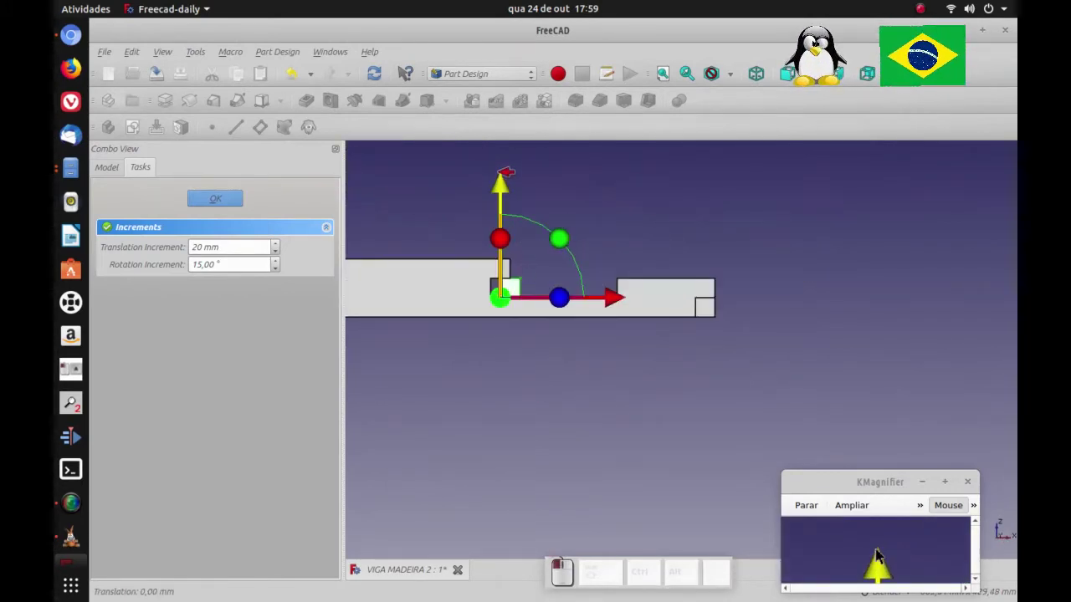
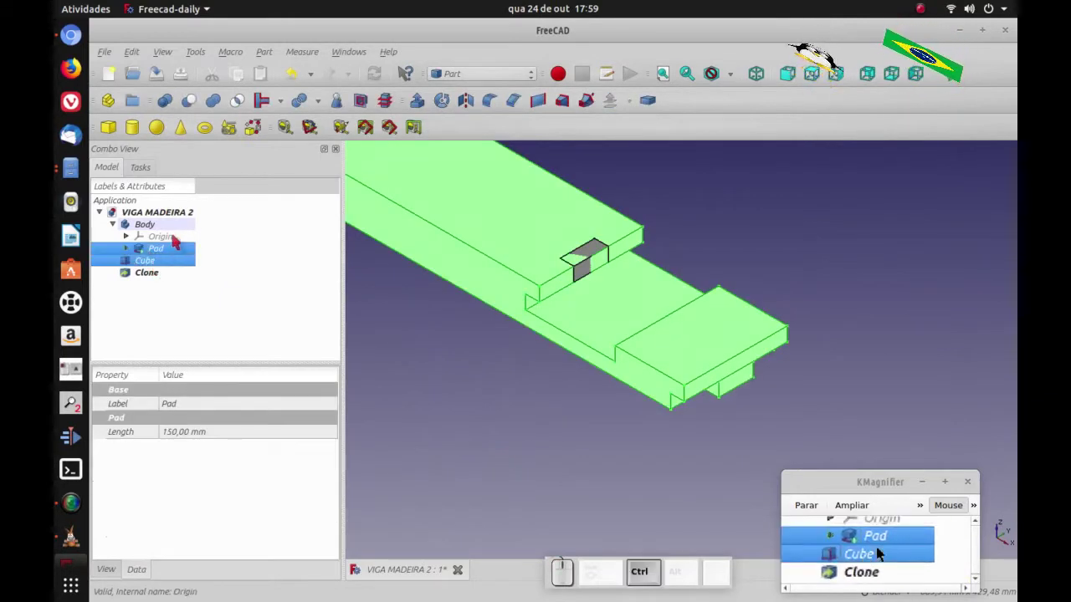
Step: Fuse the Pad with the Cube, cut the Clone out of the Fusion, and refine the shape as Cut001
{"action": "left_click", "coordinate": [879, 554]}
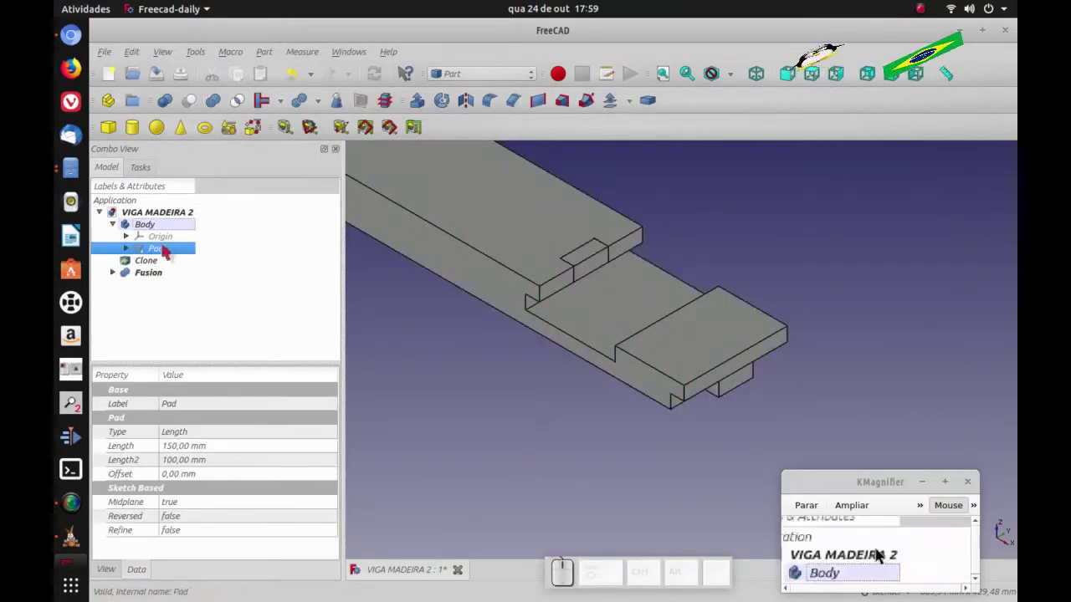
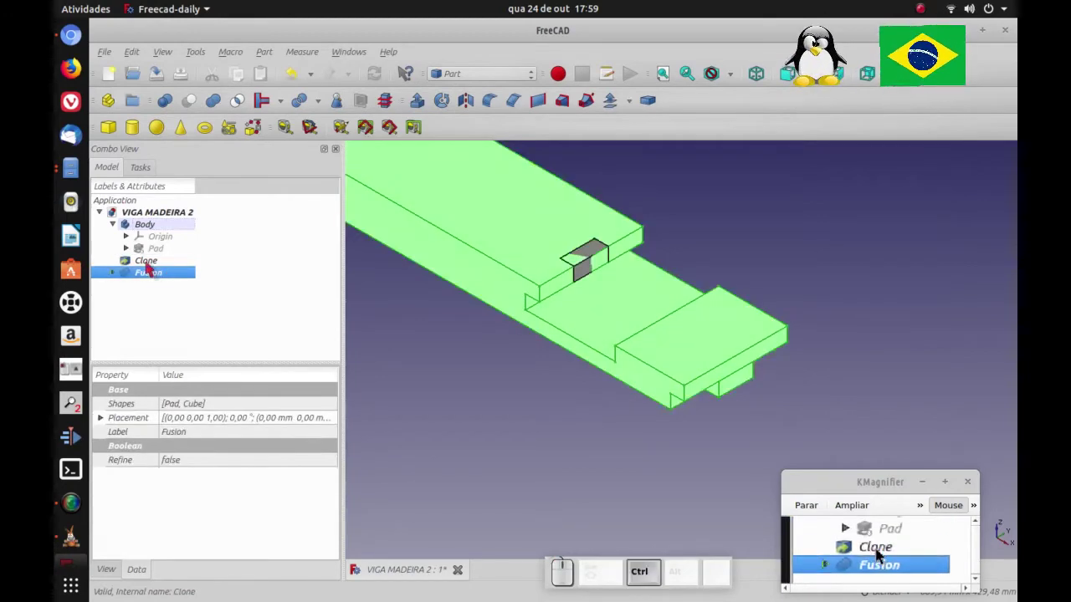
{"action": "left_click", "coordinate": [878, 555]}
{"action": "left_click", "coordinate": [878, 554]}
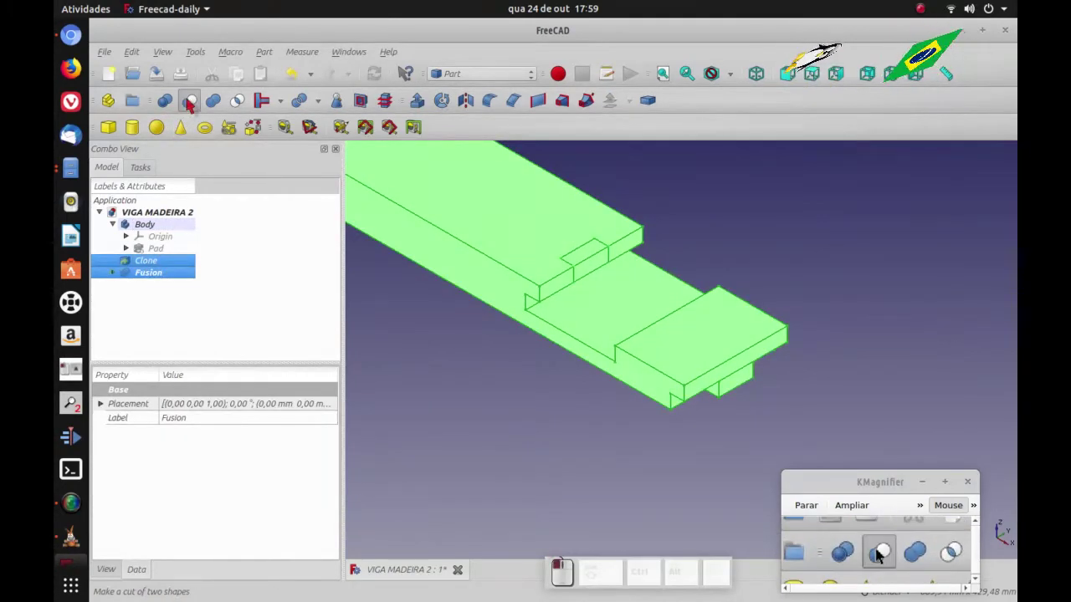
{"action": "left_click_drag", "start_coordinate": [875, 555], "coordinate": [899, 570]}
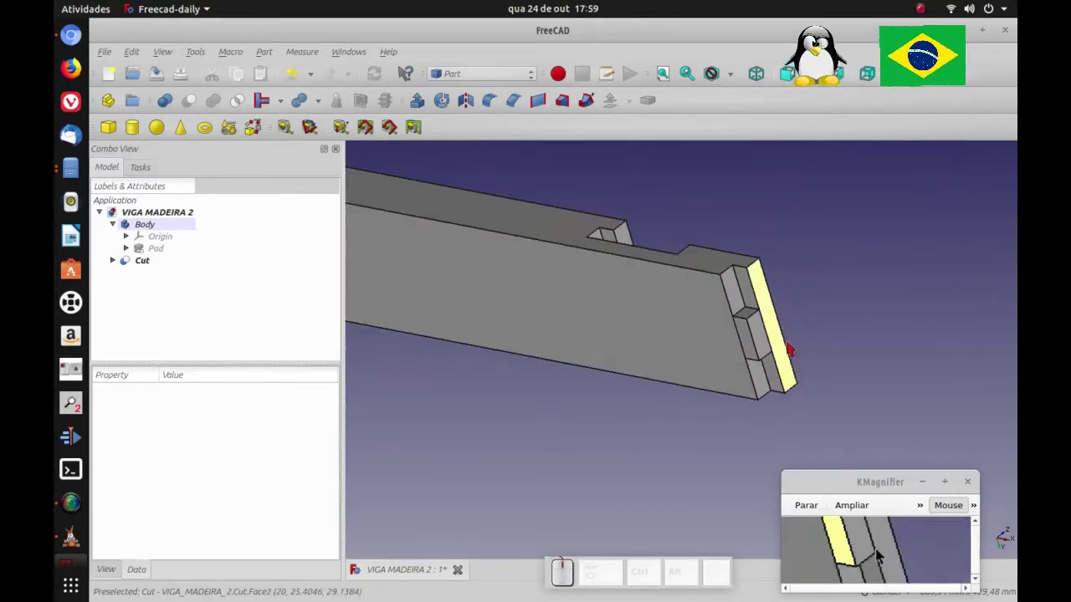
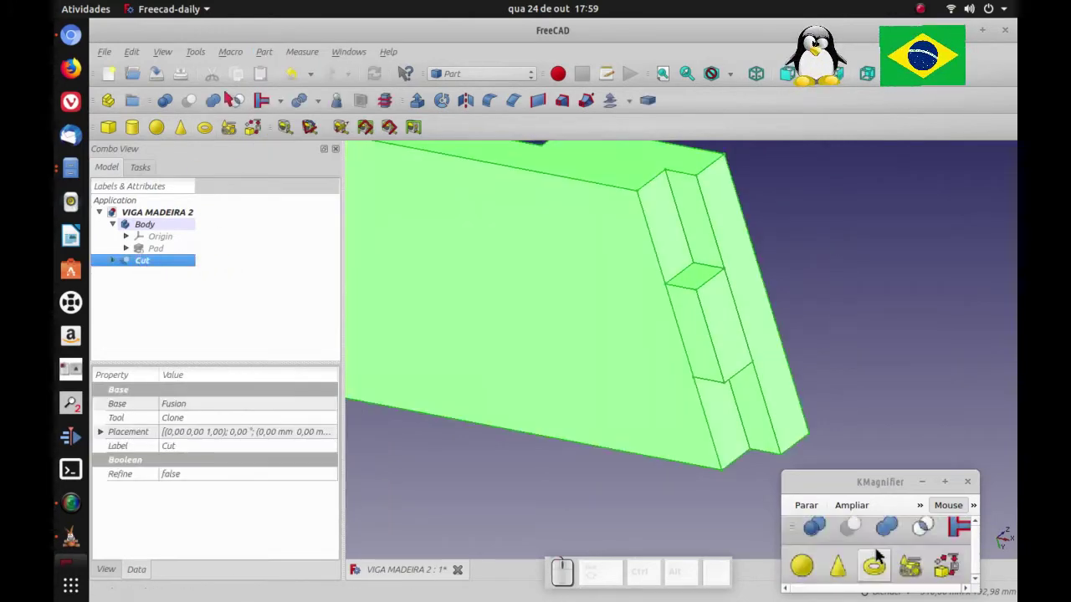
{"action": "left_click", "coordinate": [879, 555]}
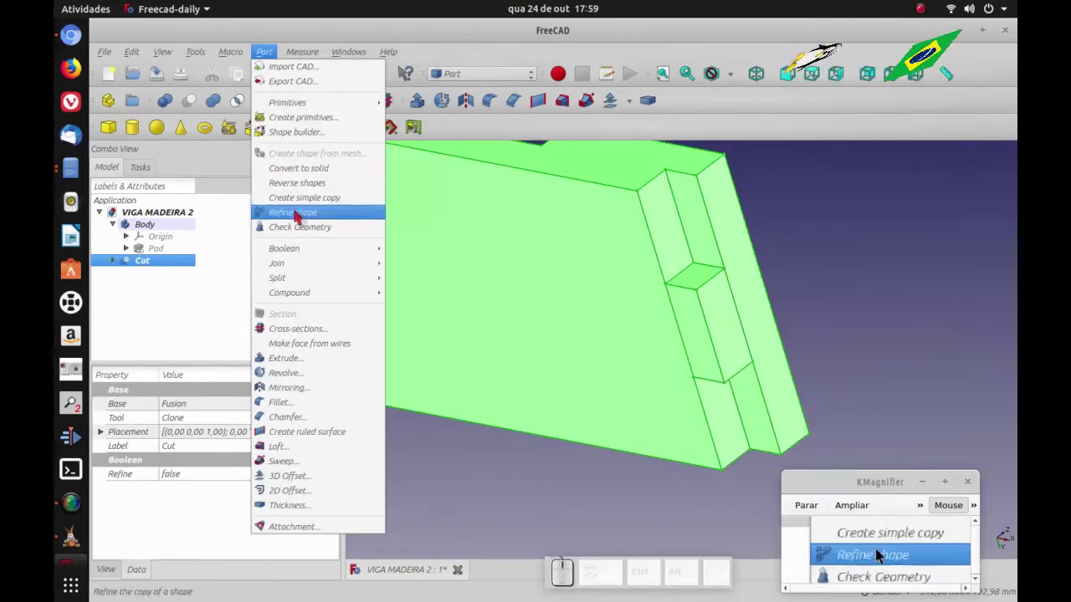
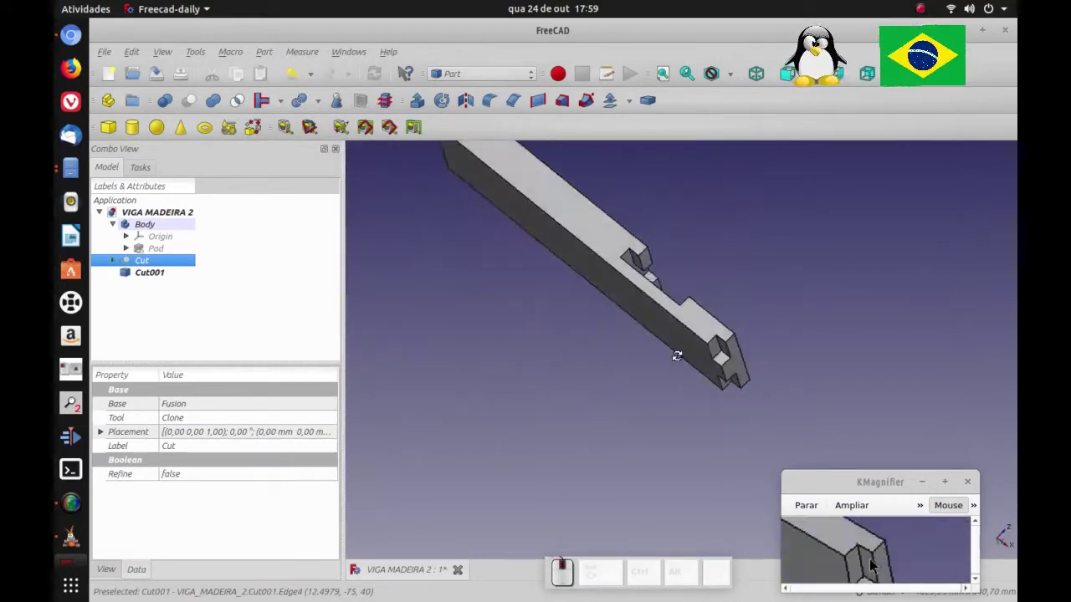
{"action": "left_click_drag", "start_coordinate": [879, 552], "coordinate": [878, 555]}
{"action": "key", "text": "0"}
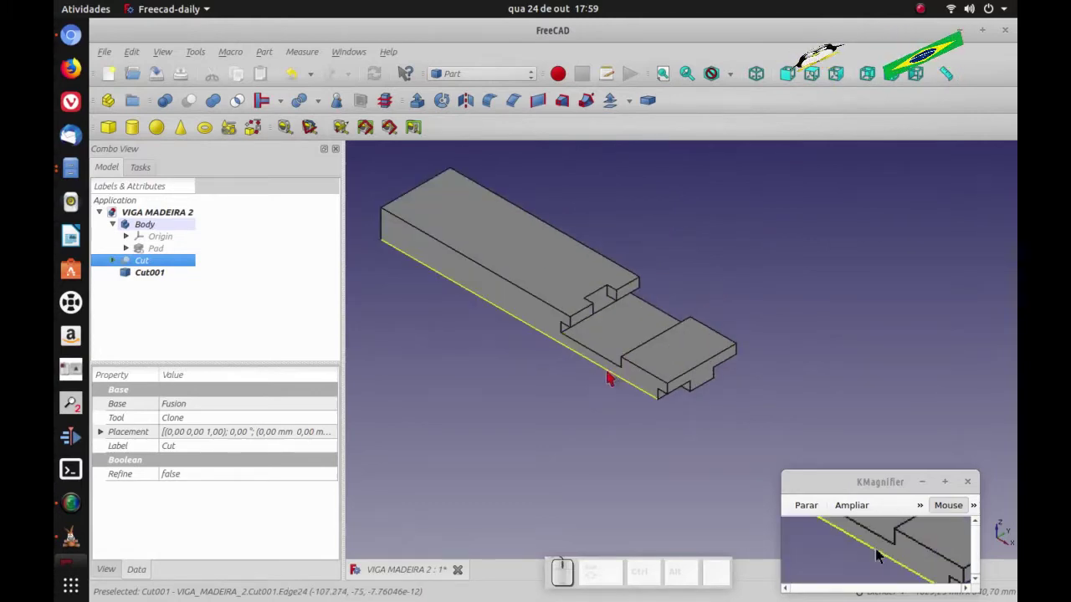
Step: In Part Design, create Clone001 from the refined beam Cut001
{"action": "left_click", "coordinate": [879, 555]}
{"action": "left_click", "coordinate": [879, 554]}
{"action": "left_click", "coordinate": [878, 554]}
{"action": "left_click", "coordinate": [860, 555]}
{"action": "left_click", "coordinate": [878, 555]}
{"action": "left_click", "coordinate": [879, 554]}
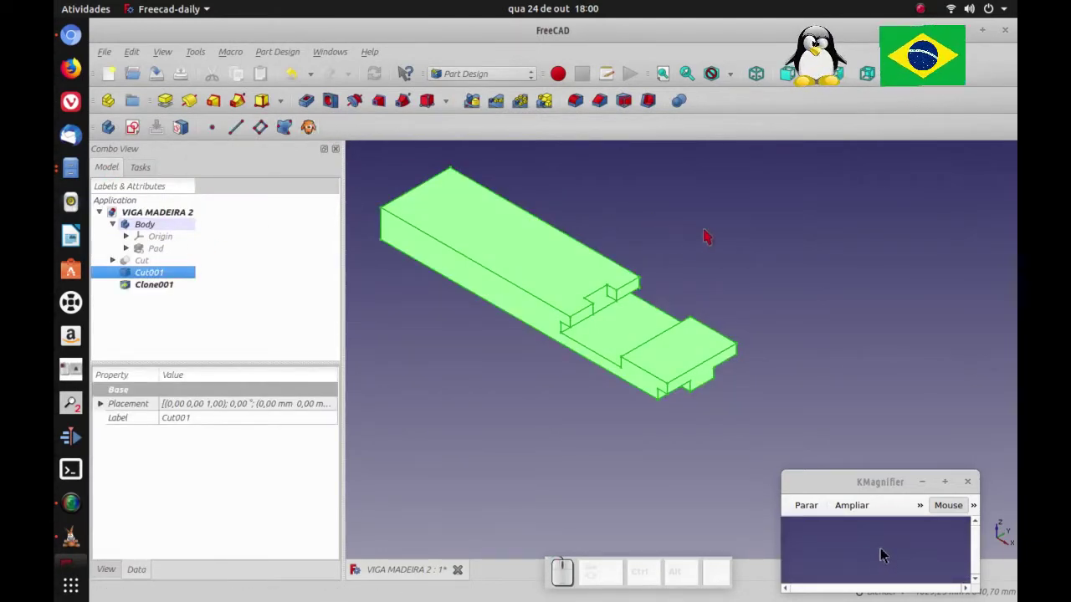
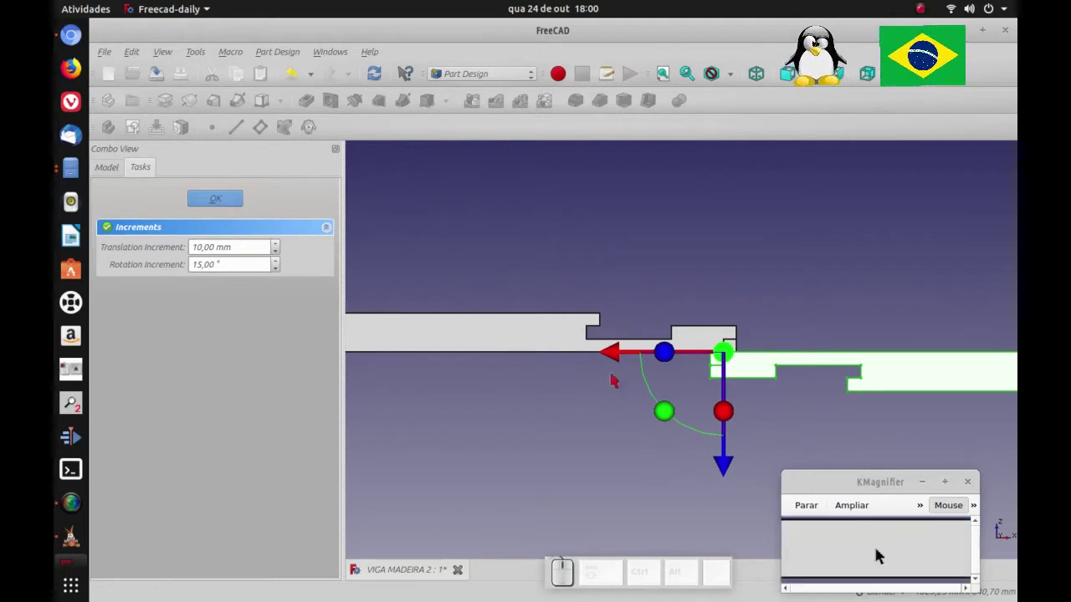
Step: Place Clone001 rotated 180° about Y and shifted -190 mm so it interlocks with Cut001
{"action": "left_click", "coordinate": [878, 555]}
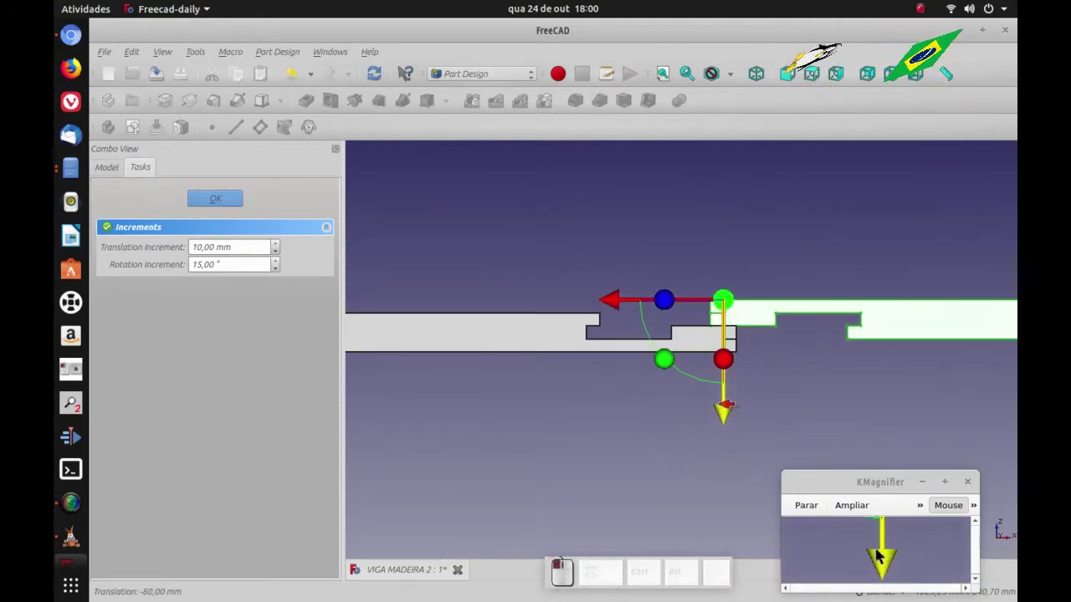
{"action": "left_click", "coordinate": [878, 554]}
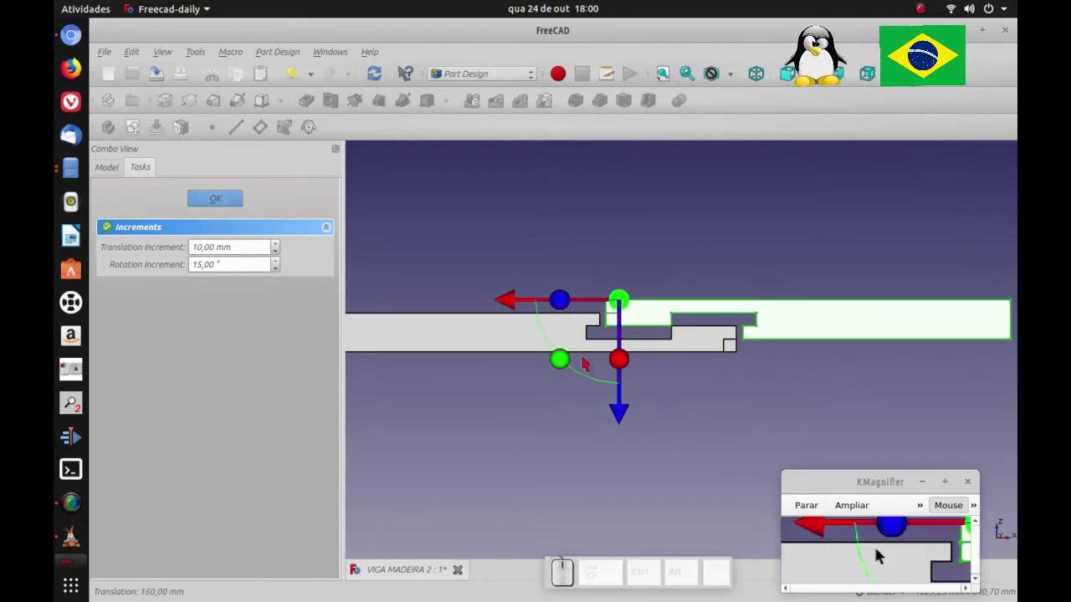
{"action": "left_click", "coordinate": [878, 555]}
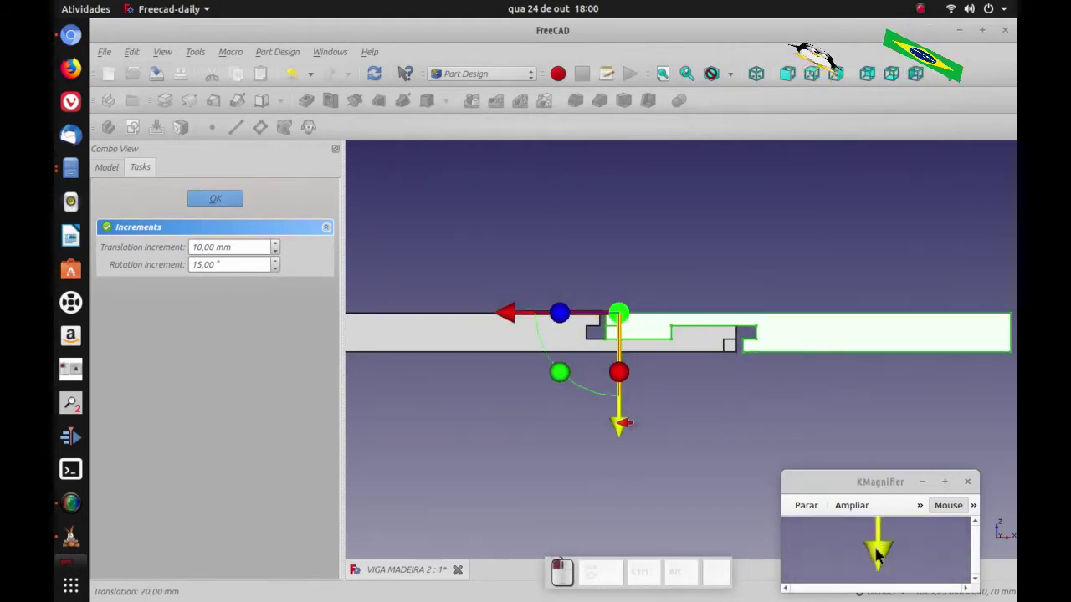
{"action": "key", "text": "1"}
{"action": "key", "text": "0"}
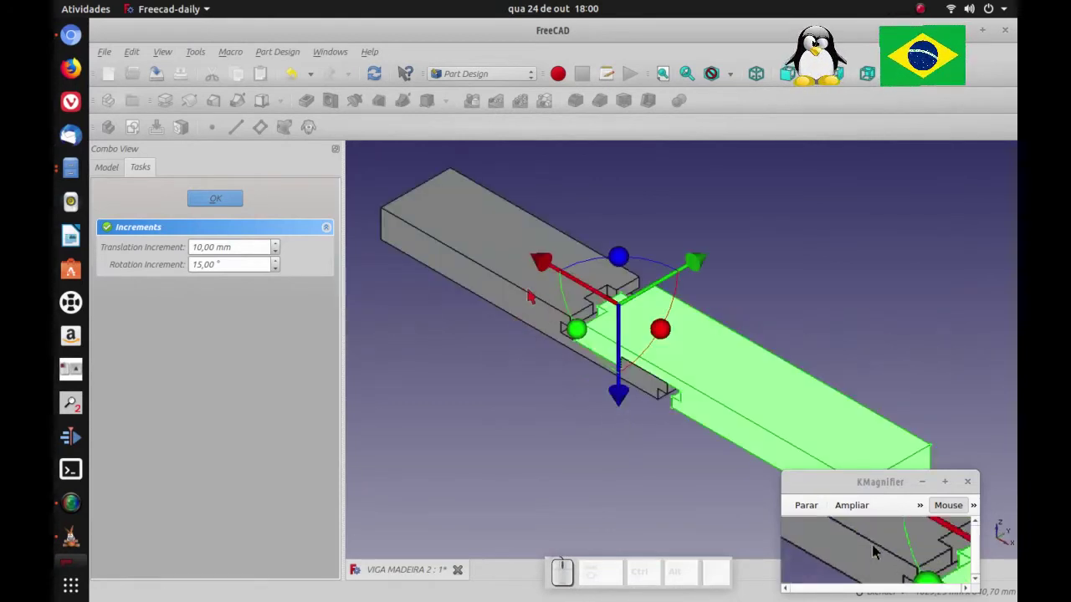
{"action": "left_click", "coordinate": [878, 555]}
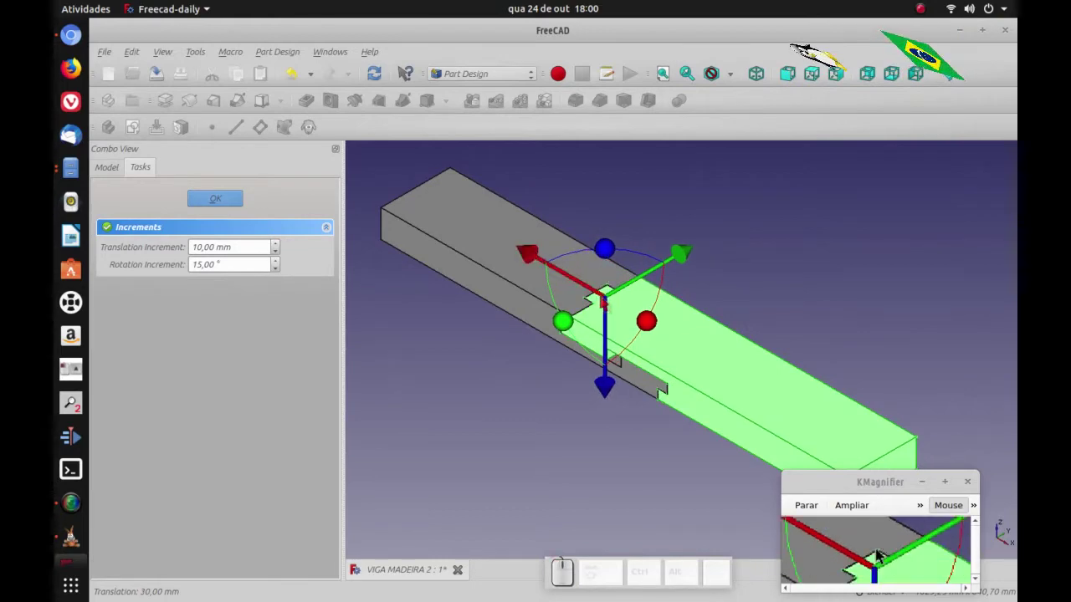
{"action": "middle_click", "coordinate": [879, 554]}
{"action": "scroll", "scroll_direction": "up", "scroll_amount": 3}
{"action": "scroll", "scroll_direction": "down", "scroll_amount": 3}
{"action": "left_click", "coordinate": [878, 555]}
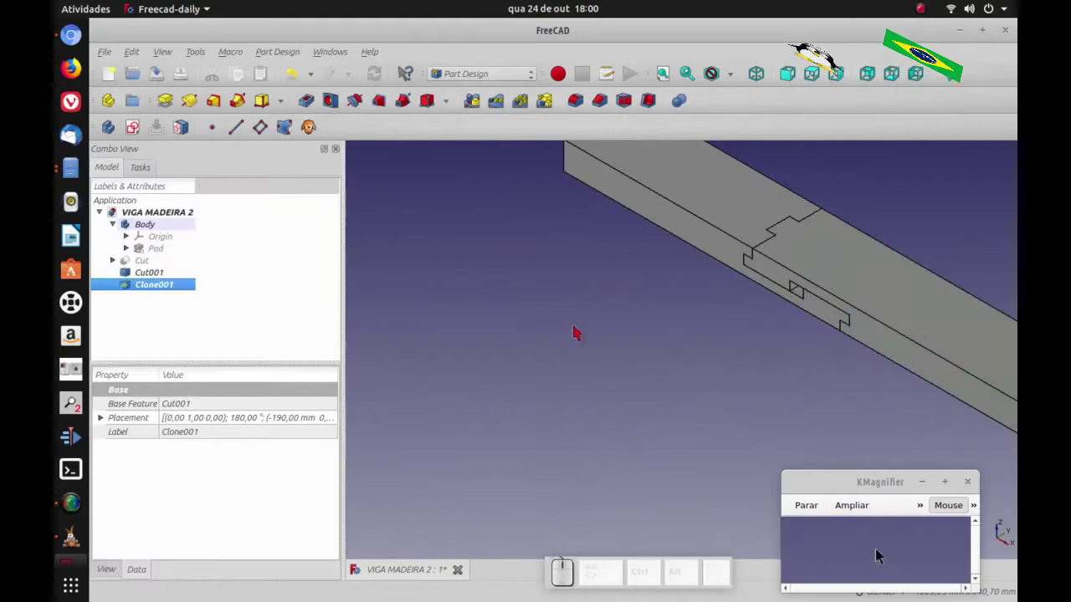
Step: Inspect the lap joint from another angle and bring up the workbench list
{"action": "key", "text": "0"}
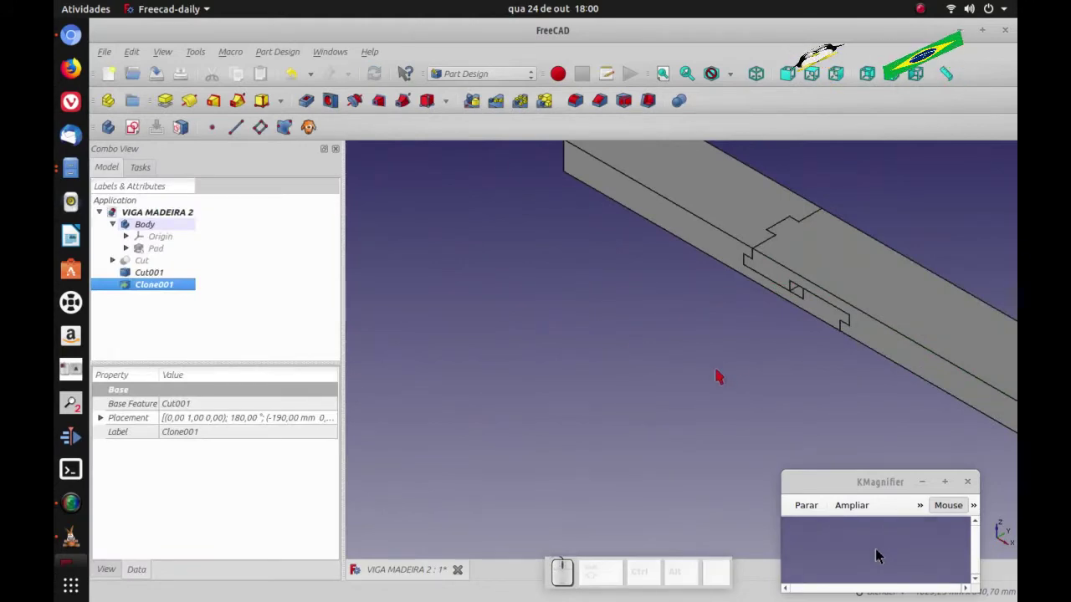
{"action": "scroll", "scroll_direction": "down", "scroll_amount": 3}
{"action": "scroll", "scroll_direction": "up", "scroll_amount": 3}
{"action": "left_click_drag", "start_coordinate": [879, 554], "coordinate": [879, 554]}
{"action": "left_click", "coordinate": [878, 554]}
Step: In the Part workbench, add Cube001 with Length 30, Width 150 and Height 20 mm
{"action": "left_click", "coordinate": [879, 554]}
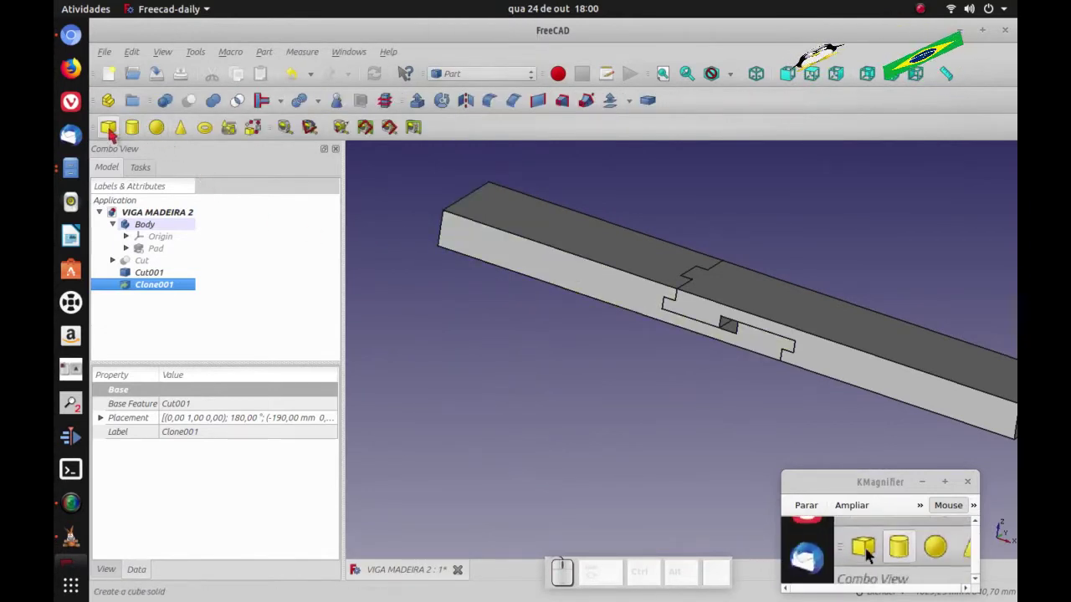
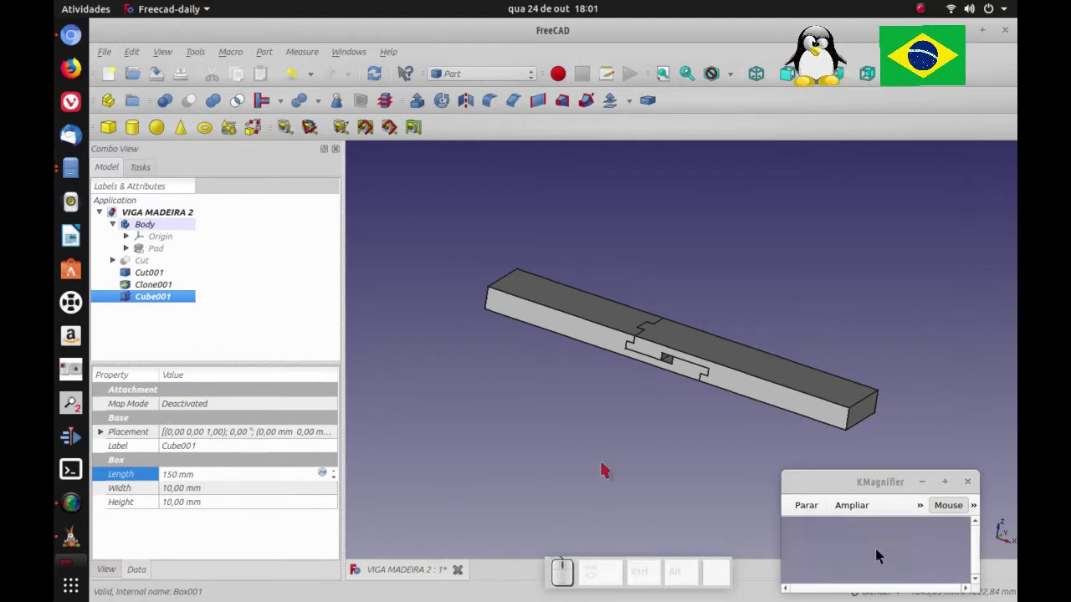
{"action": "left_click", "coordinate": [879, 555]}
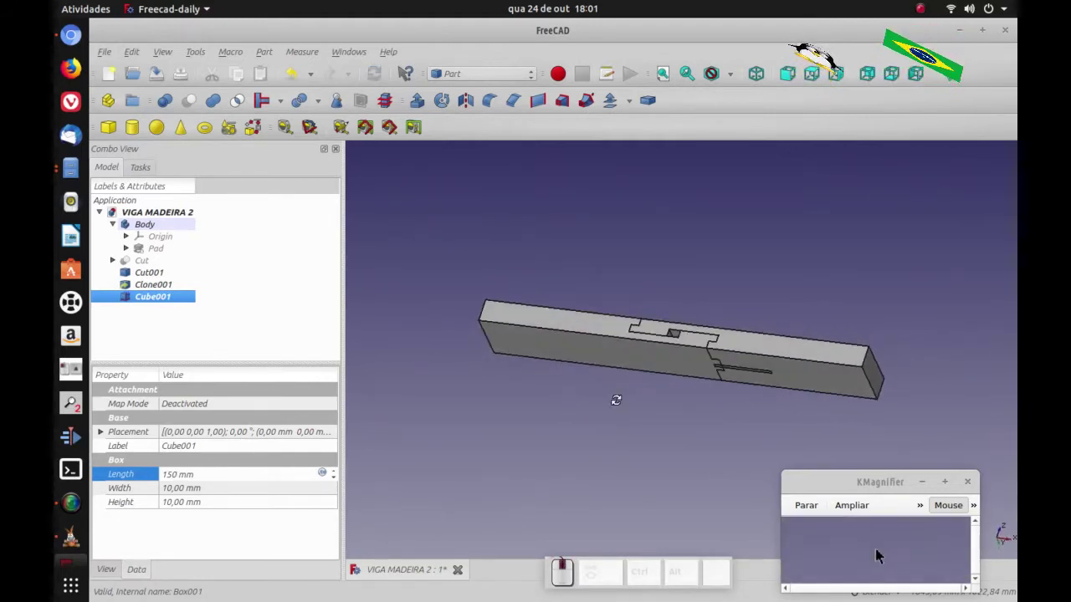
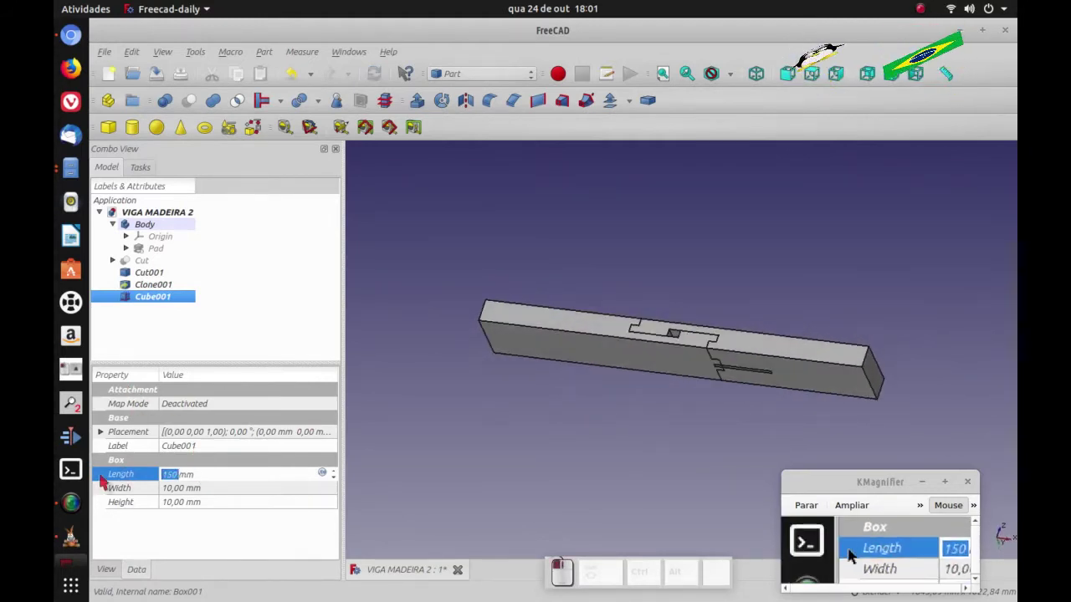
{"action": "key", "text": "3"}
{"action": "key", "text": "0"}
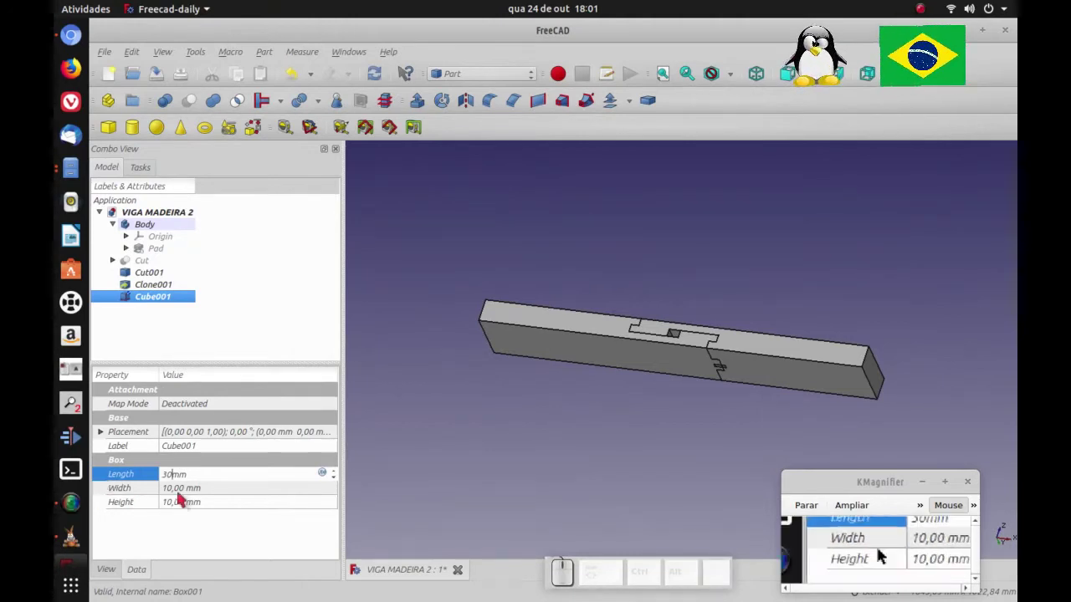
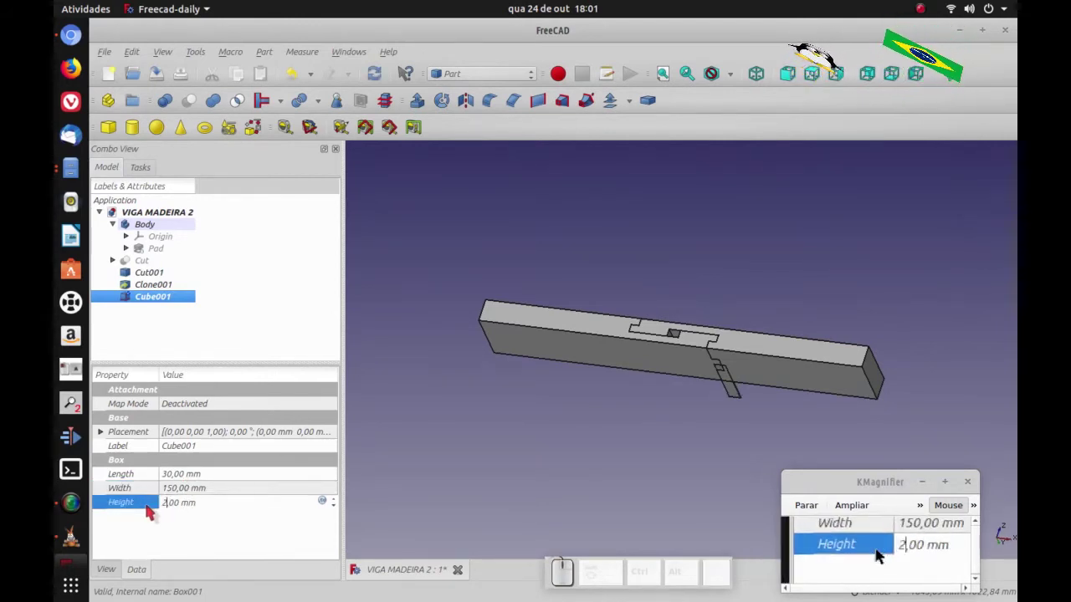
{"action": "key", "text": "0"}
{"action": "scroll", "scroll_direction": "down", "scroll_amount": 3}
{"action": "scroll", "scroll_direction": "up", "scroll_amount": 3}
{"action": "left_click", "coordinate": [879, 555]}
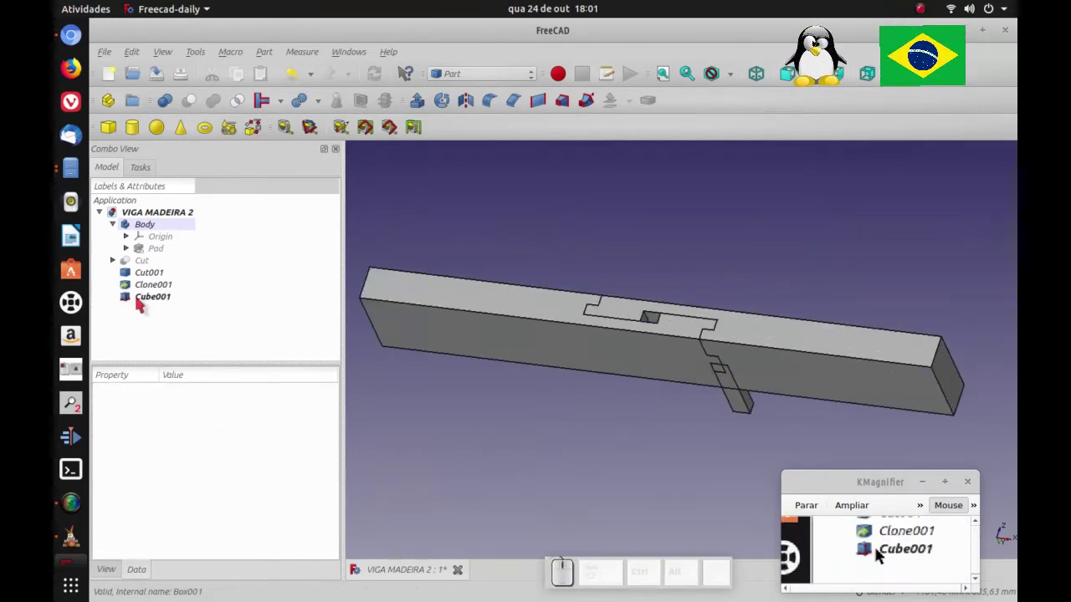
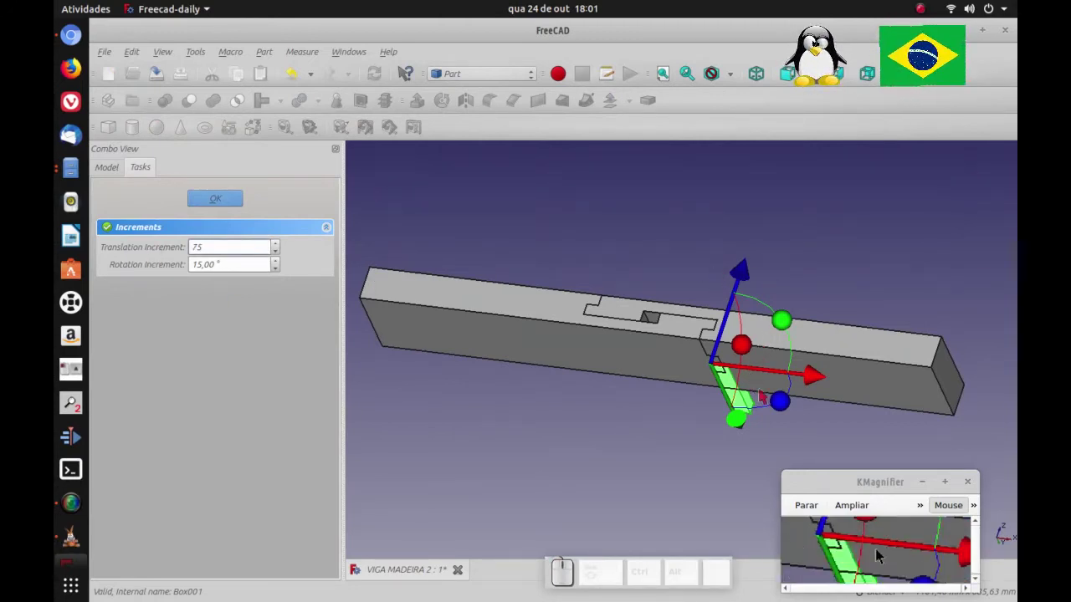
Step: Drag the key box toward the joint pocket with a 75 mm transform step
{"action": "left_click", "coordinate": [879, 555]}
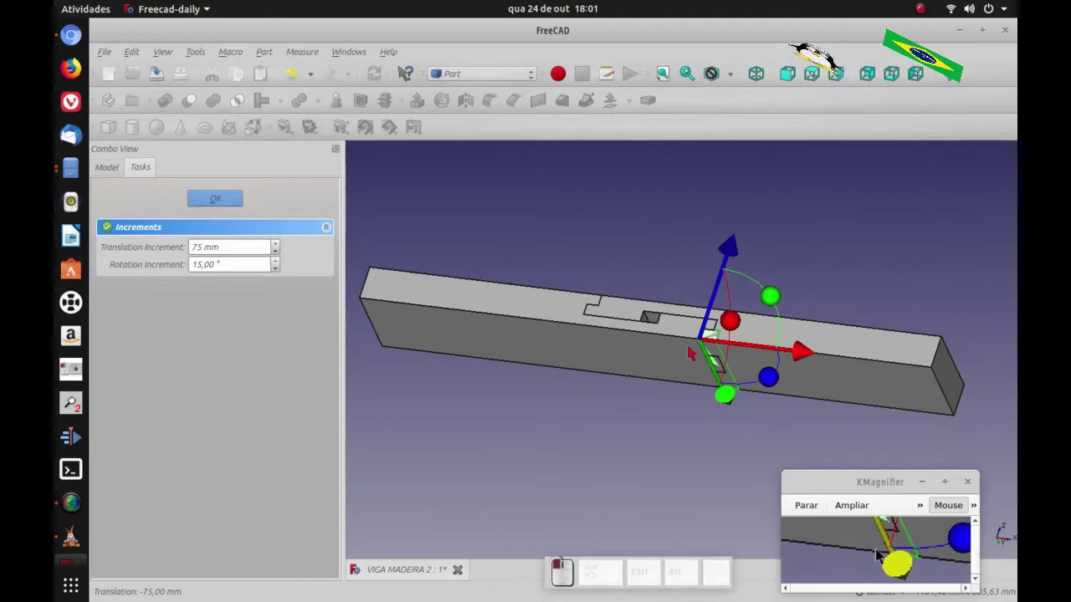
{"action": "left_click_drag", "start_coordinate": [879, 555], "coordinate": [878, 554]}
{"action": "left_click_drag", "start_coordinate": [879, 555], "coordinate": [878, 555]}
{"action": "scroll", "scroll_direction": "down", "scroll_amount": 3}
{"action": "scroll", "scroll_direction": "up", "scroll_amount": 3}
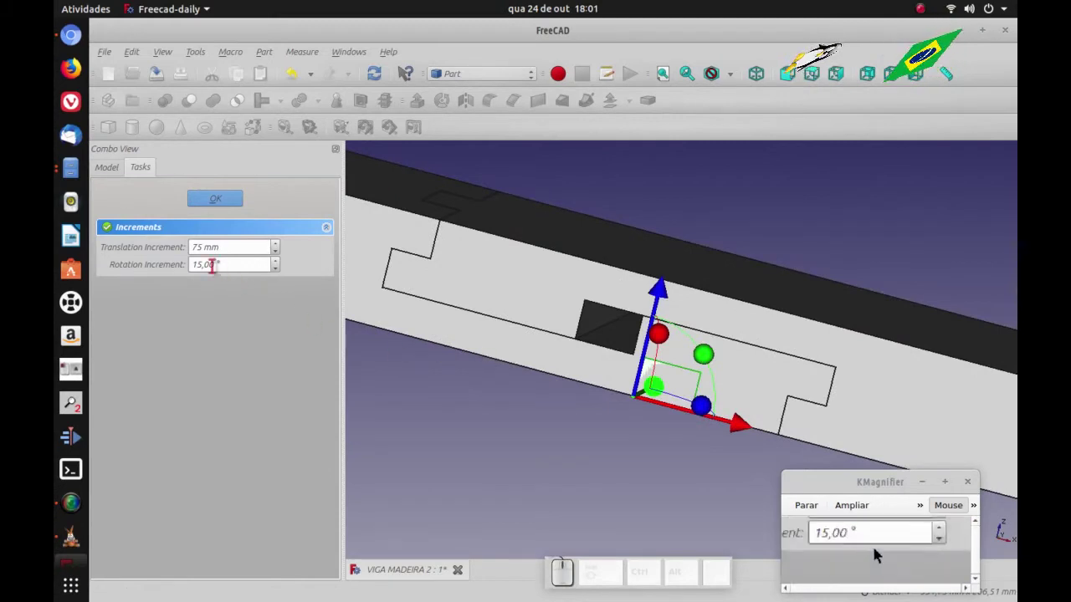
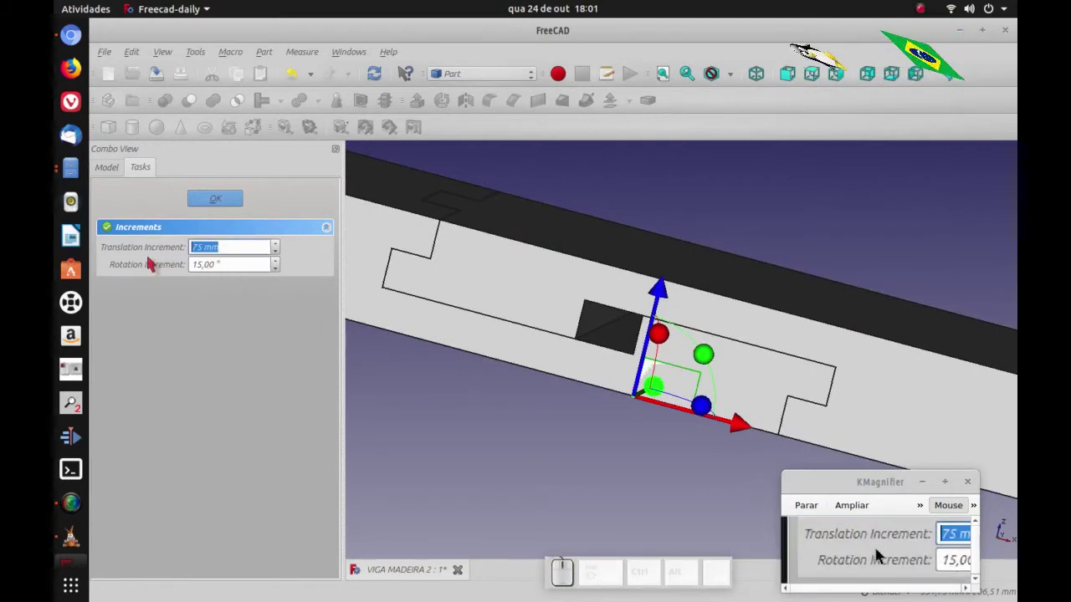
Step: Refine the step to 5 mm and seat the key box inside the pocket at about (-110, -75) mm
{"action": "key", "text": "5"}
{"action": "left_click", "coordinate": [878, 554]}
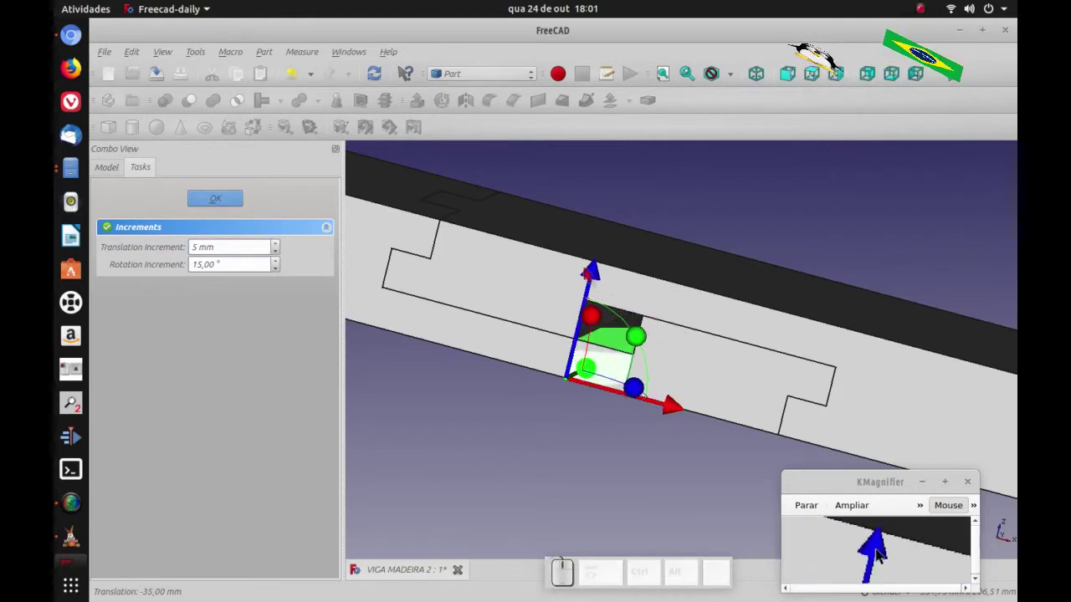
{"action": "left_click", "coordinate": [879, 555]}
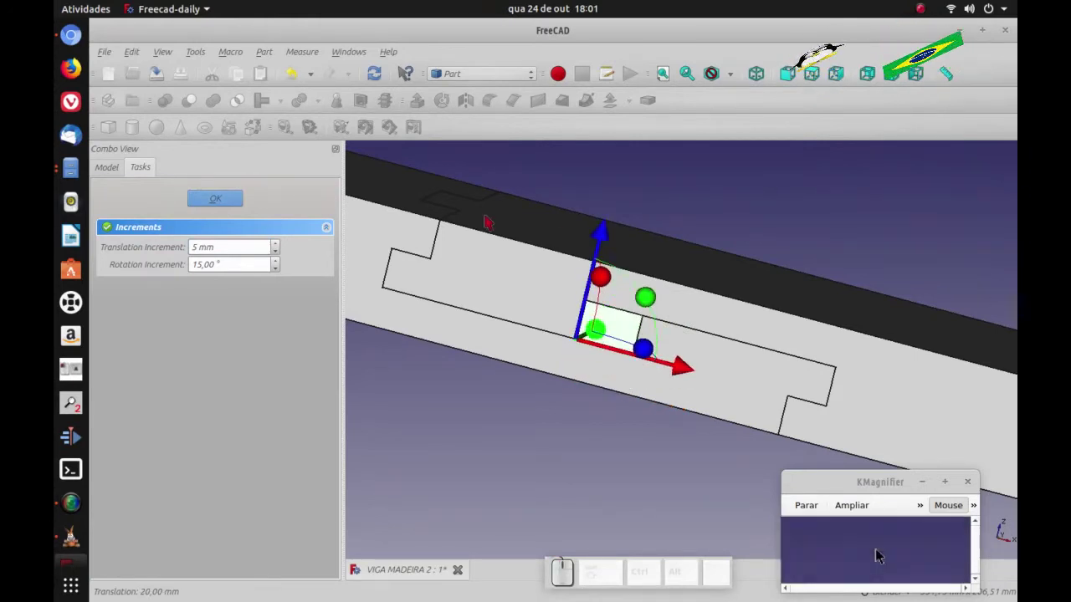
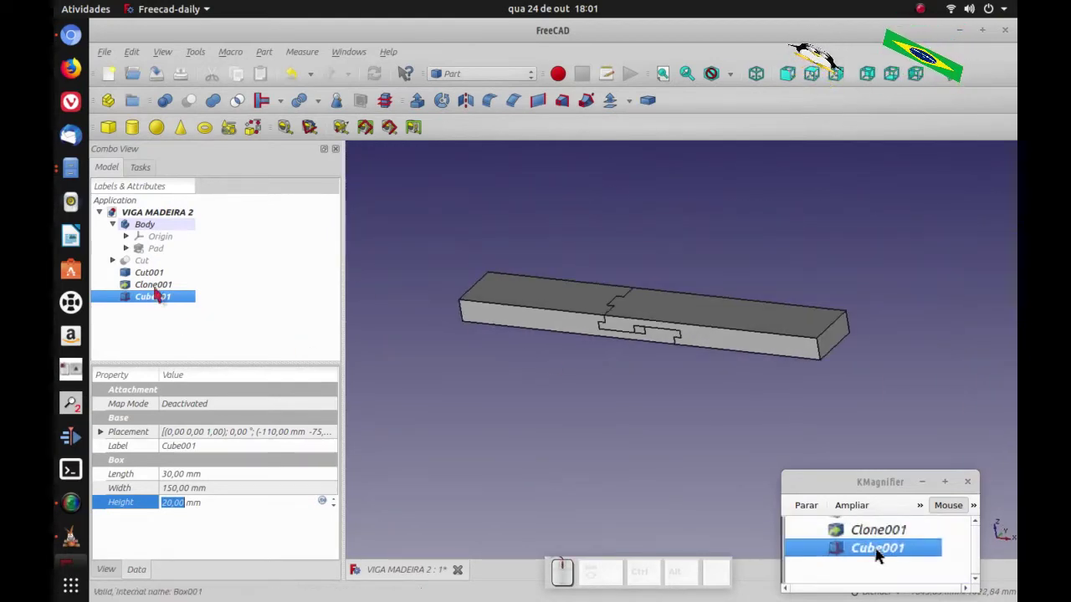
{"action": "left_click", "coordinate": [878, 554]}
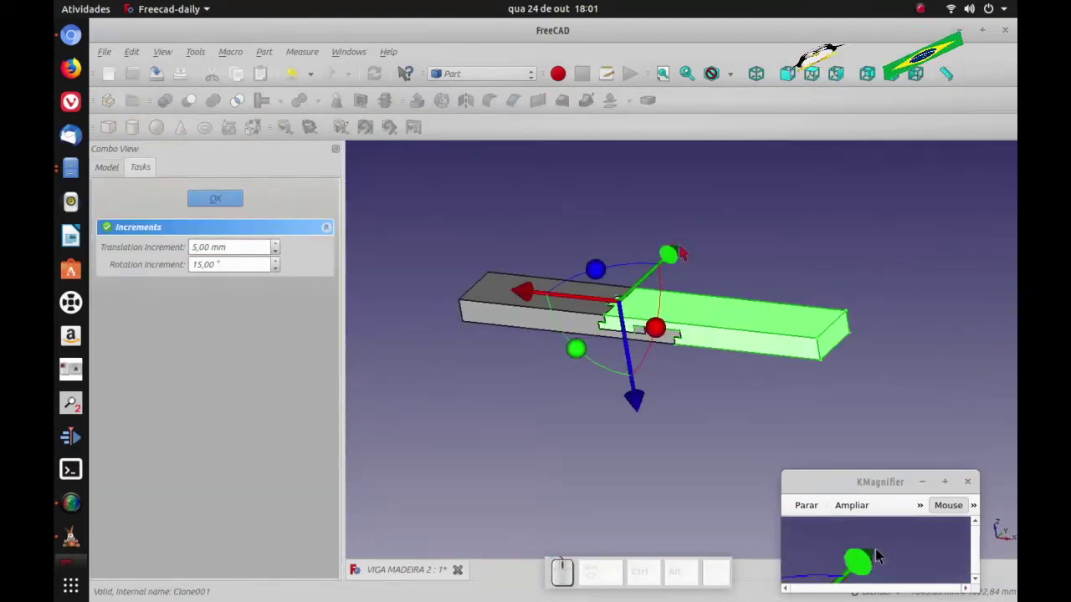
{"action": "left_click", "coordinate": [879, 555]}
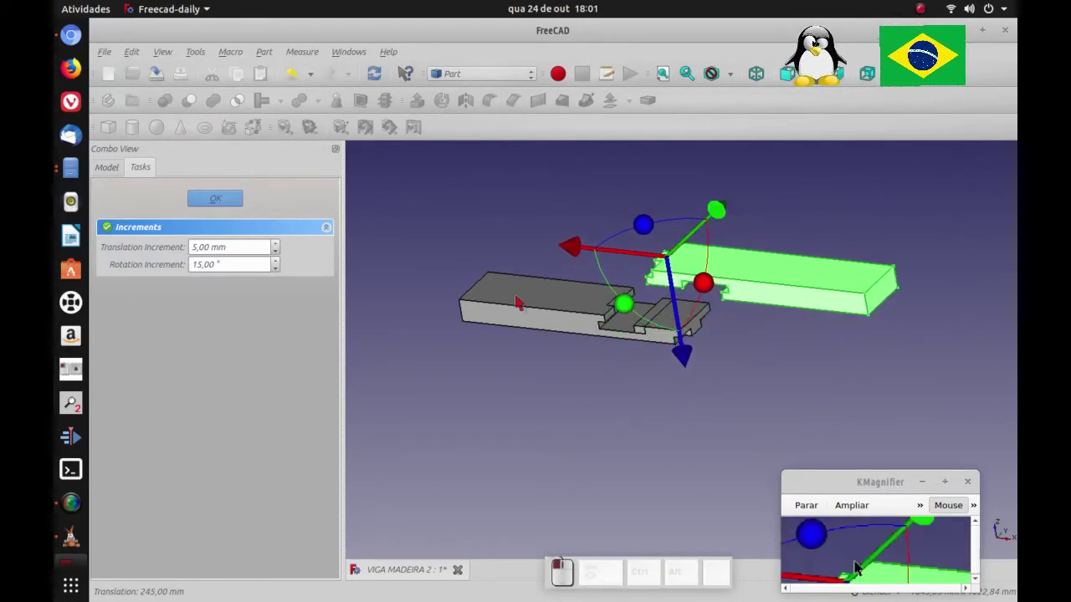
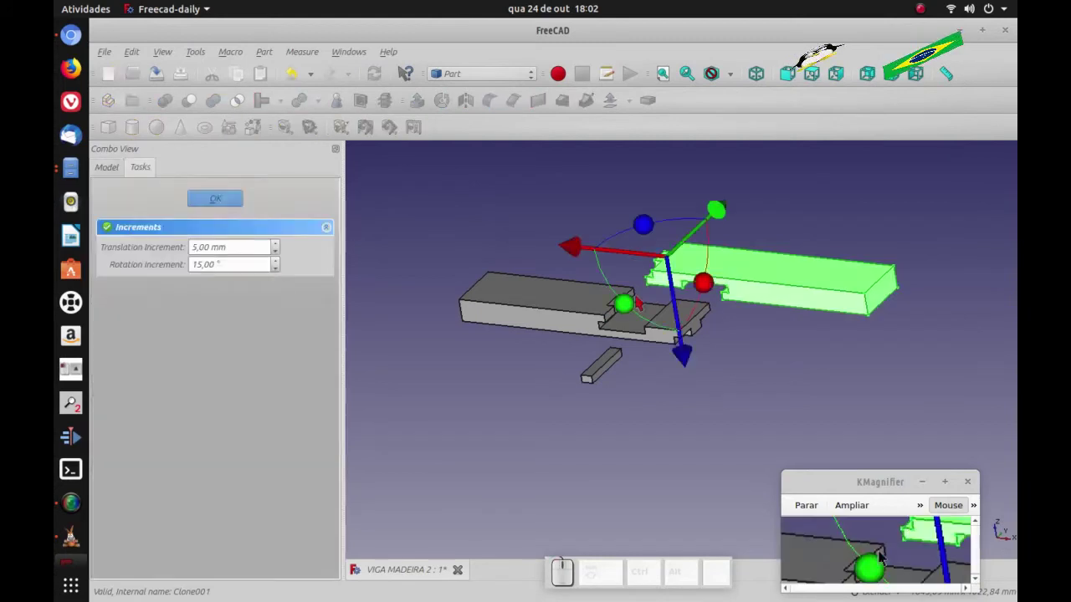
{"action": "left_click", "coordinate": [878, 555]}
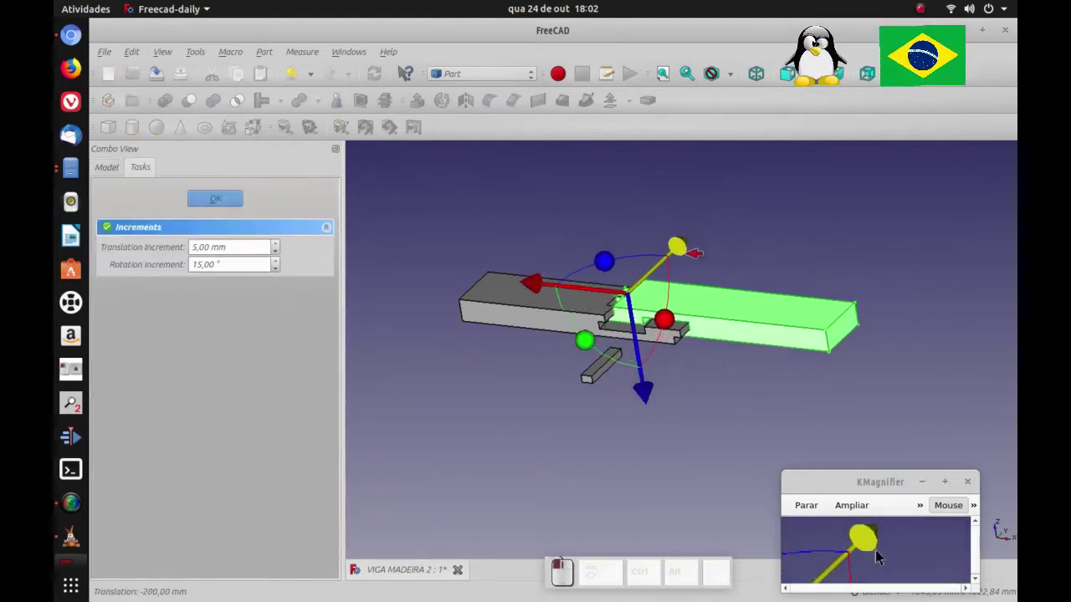
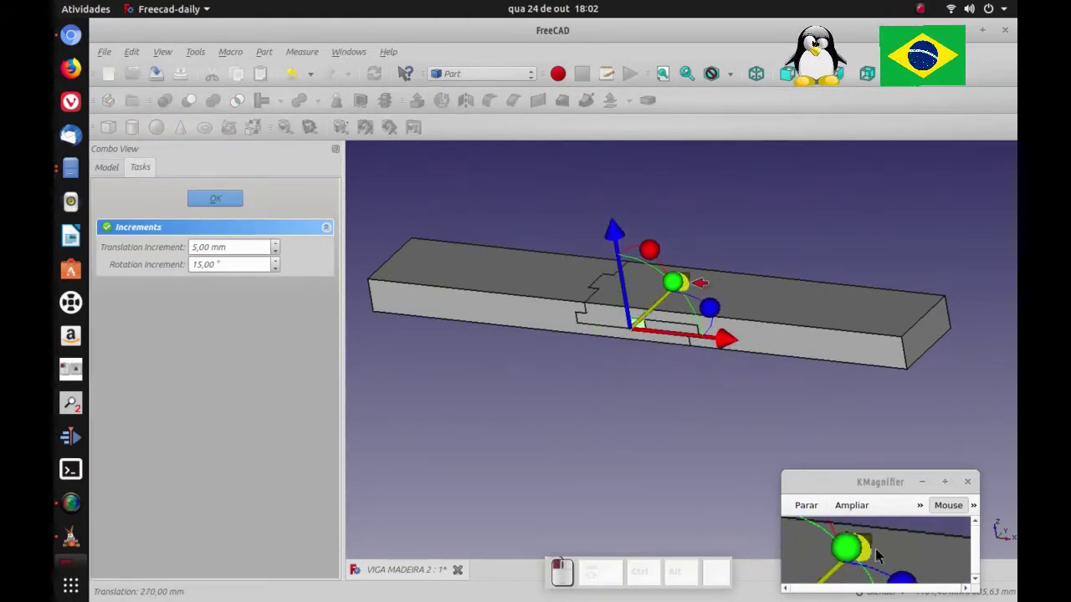
{"action": "left_click", "coordinate": [878, 555]}
{"action": "left_click", "coordinate": [878, 555]}
{"action": "left_click_drag", "start_coordinate": [878, 555], "coordinate": [891, 544]}
{"action": "scroll", "scroll_direction": "up", "scroll_amount": 3}
{"action": "left_click_drag", "start_coordinate": [864, 567], "coordinate": [879, 554]}
{"action": "key", "text": "0"}
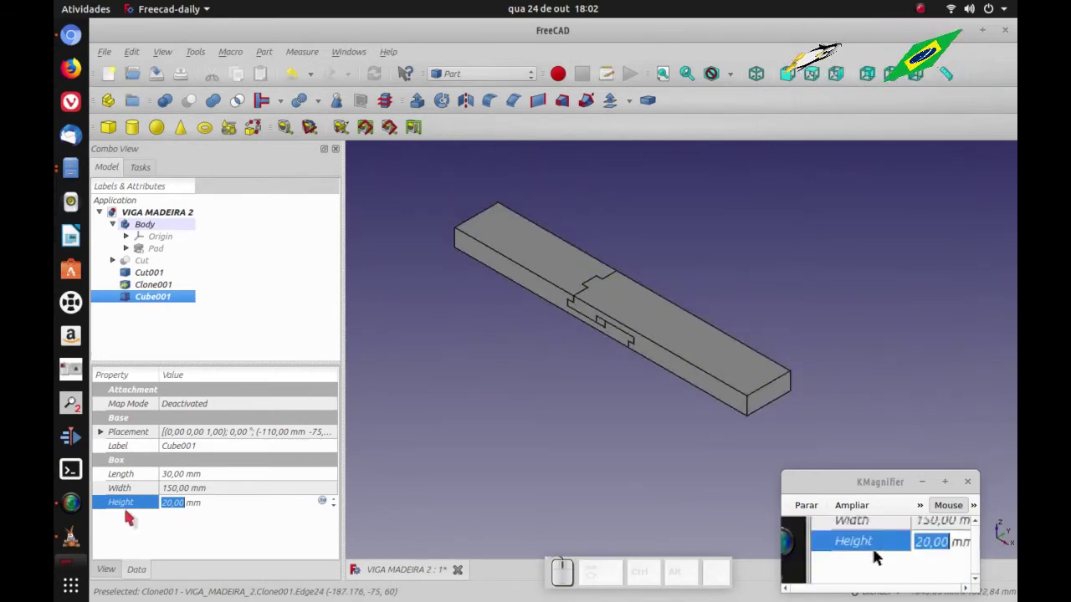
Step: Set Cube001's Shape Color to bright green
{"action": "left_click", "coordinate": [879, 554]}
{"action": "left_click", "coordinate": [880, 555]}
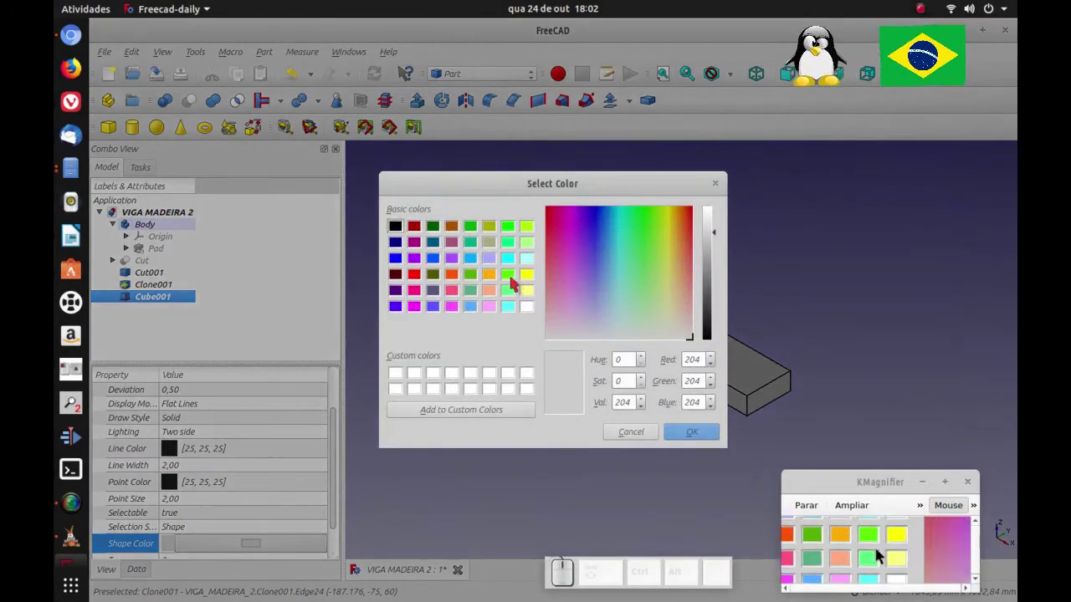
{"action": "left_click", "coordinate": [879, 554]}
{"action": "left_click", "coordinate": [879, 555]}
{"action": "left_click", "coordinate": [879, 554]}
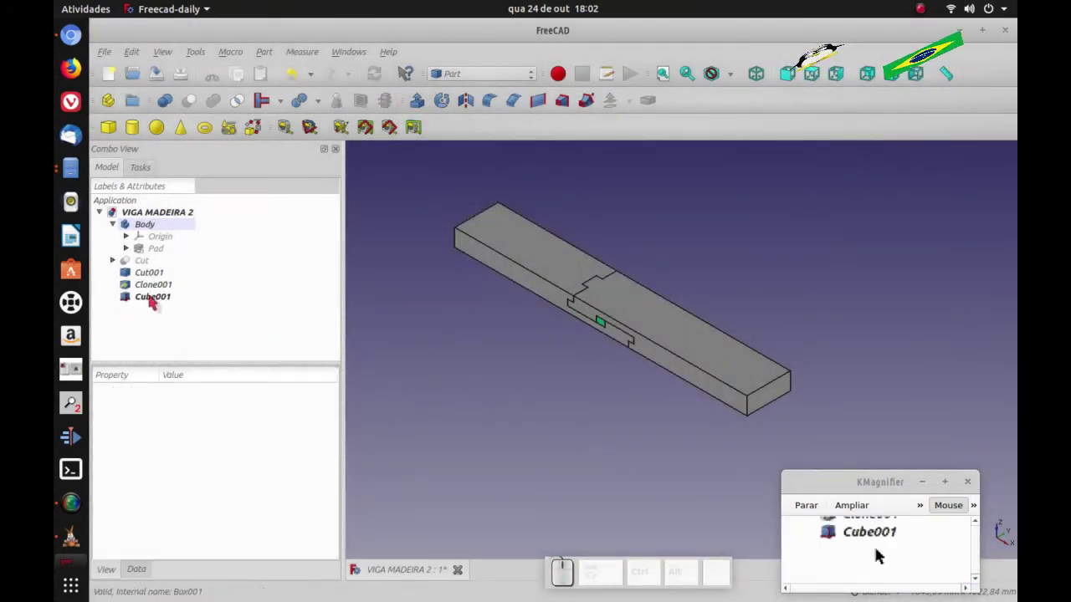
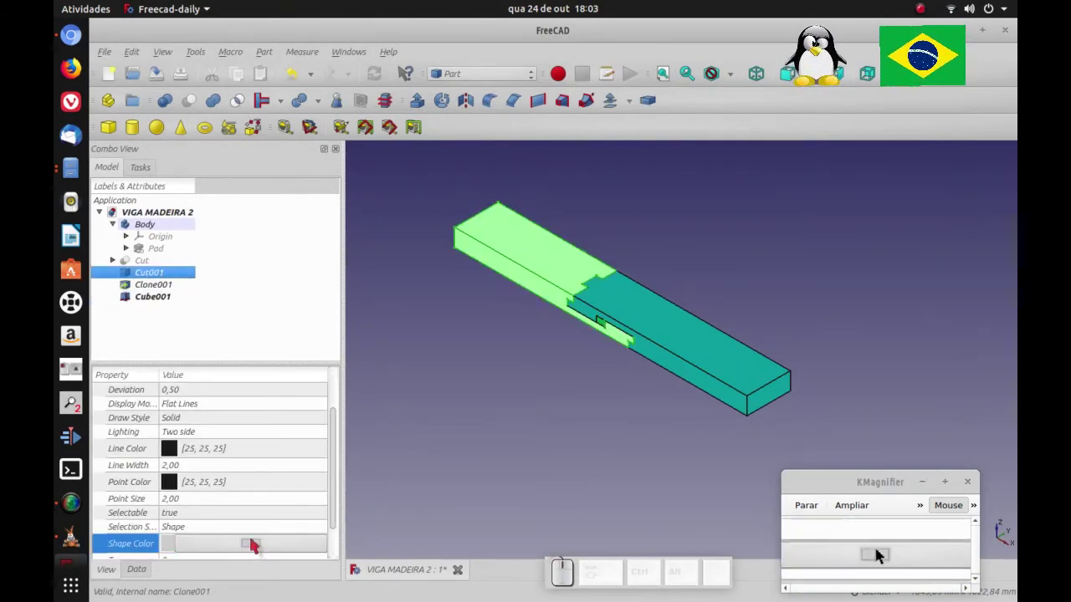
Step: Colour Cut001 light green and Cube001 lavender so all three parts differ
{"action": "left_click", "coordinate": [878, 555]}
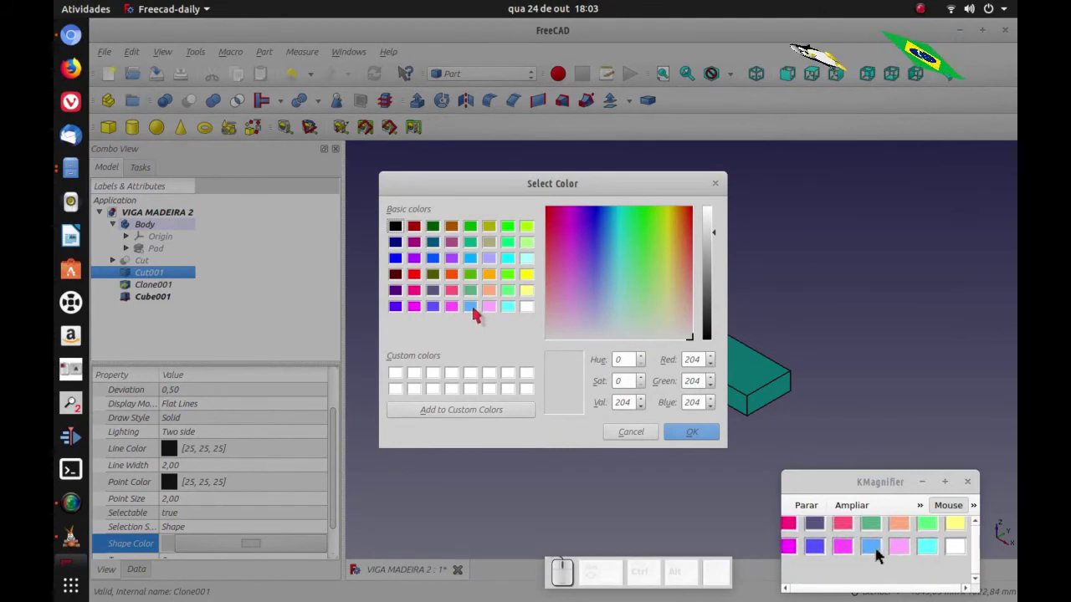
{"action": "left_click", "coordinate": [878, 555]}
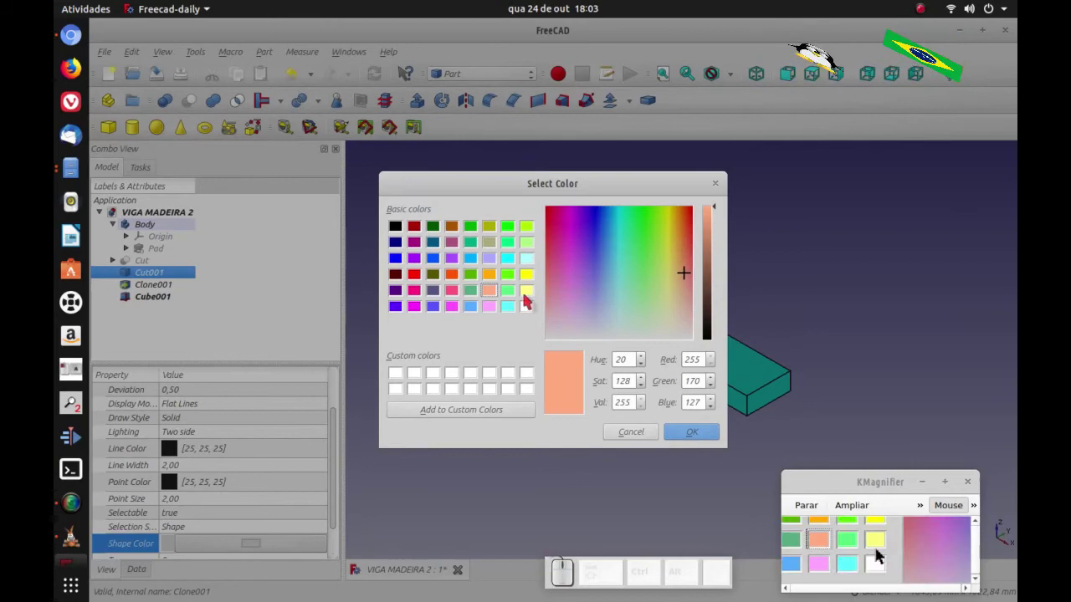
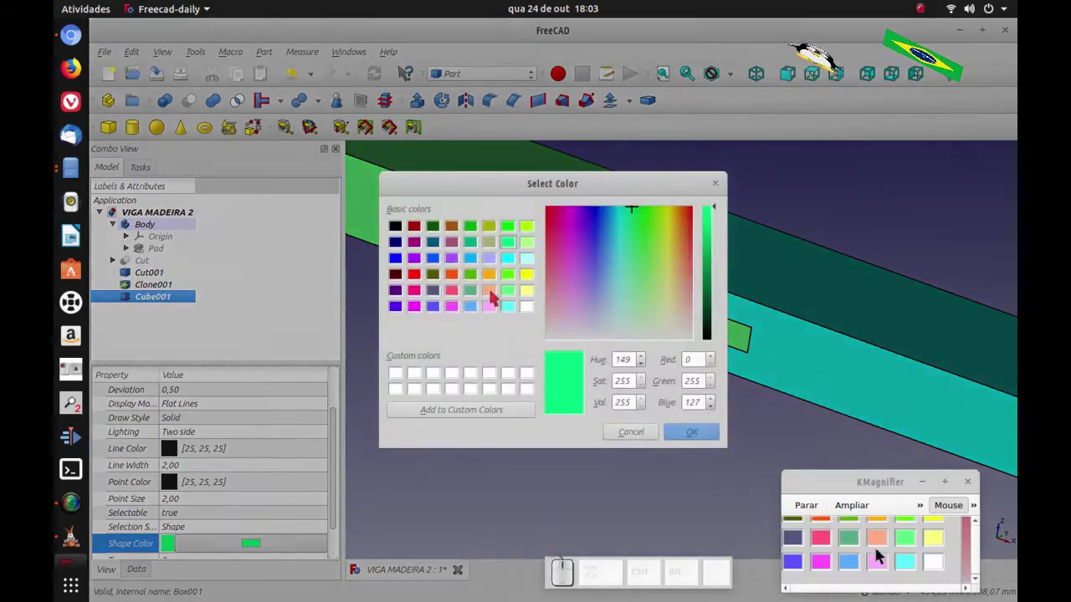
{"action": "left_click", "coordinate": [878, 555]}
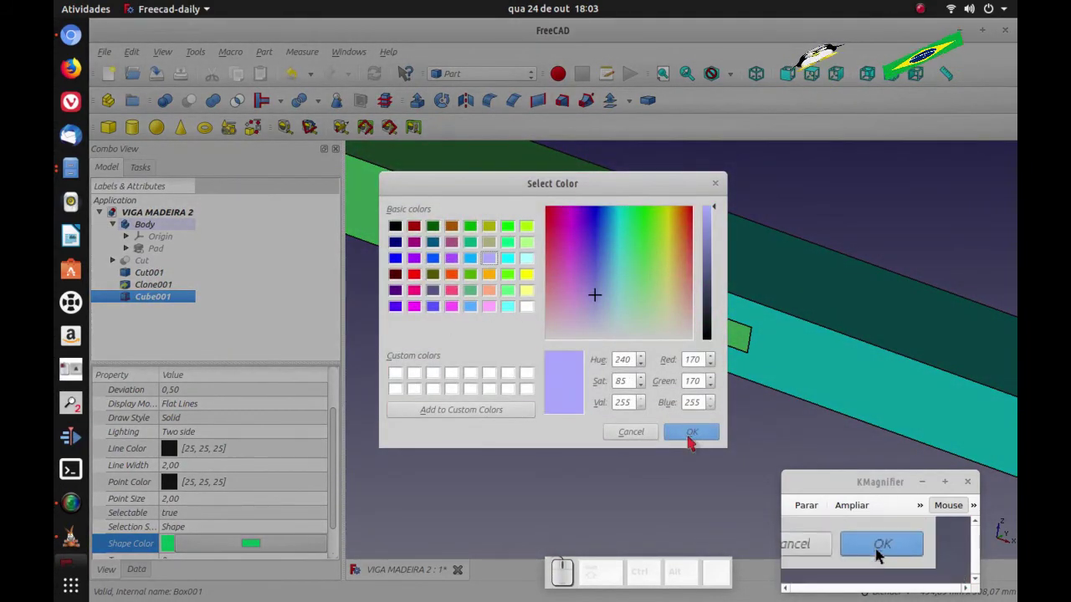
{"action": "left_click", "coordinate": [878, 554]}
{"action": "left_click", "coordinate": [879, 555]}
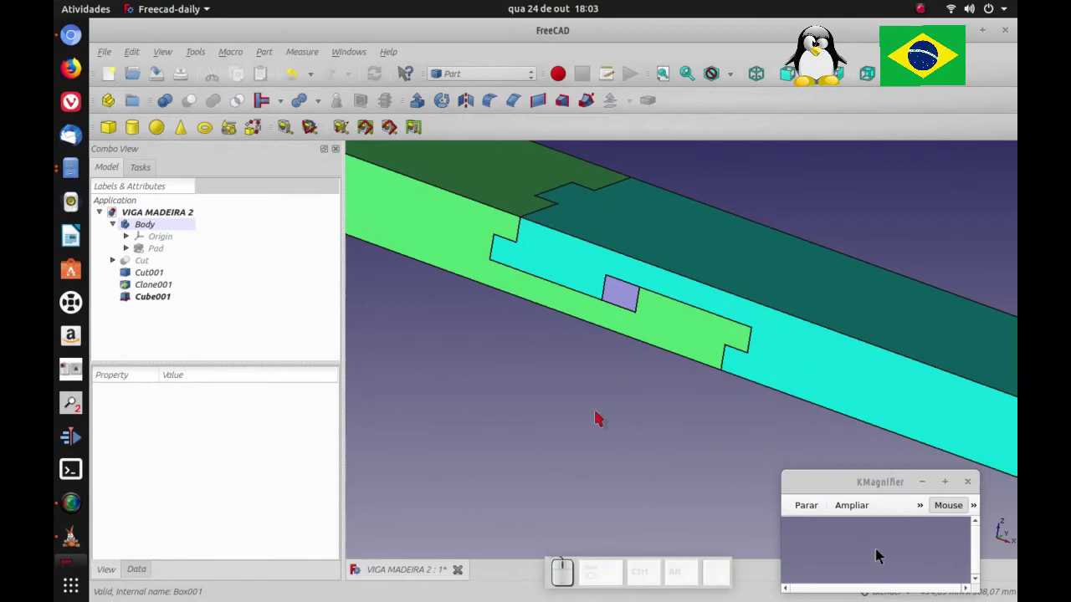